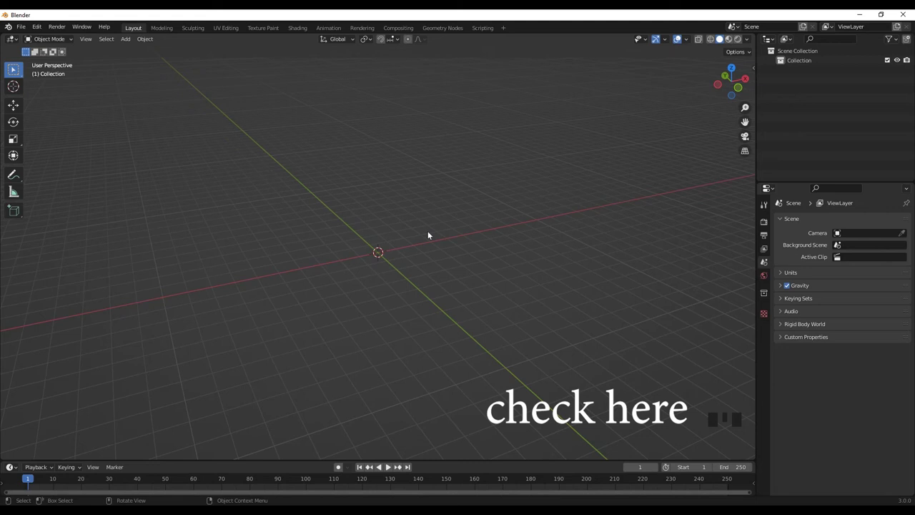
Add a cube and set its scale to X 1.3, Y 1.025, Z 1.4 in front view
key(shift+a)
key(`)
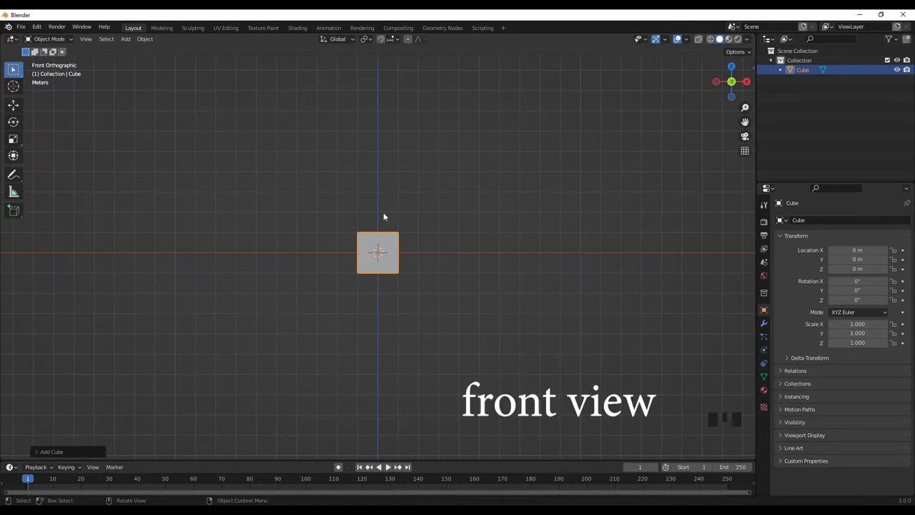
key(n)
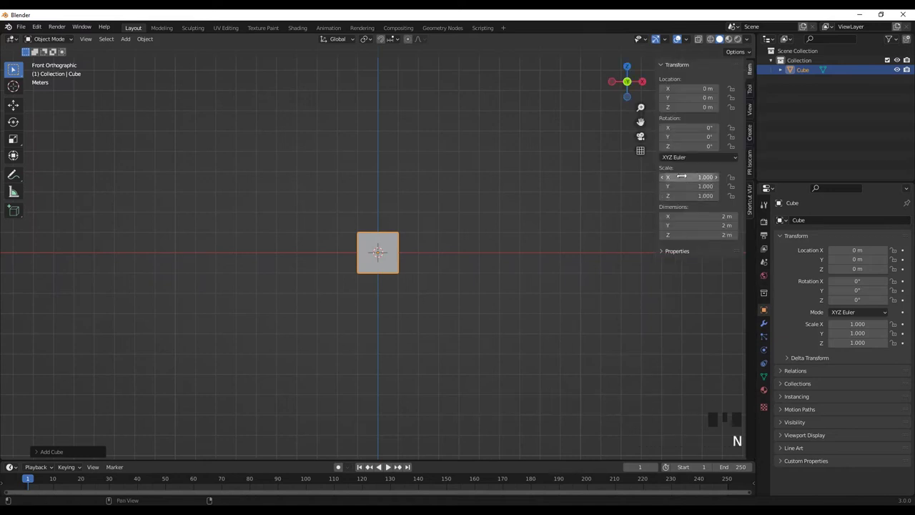
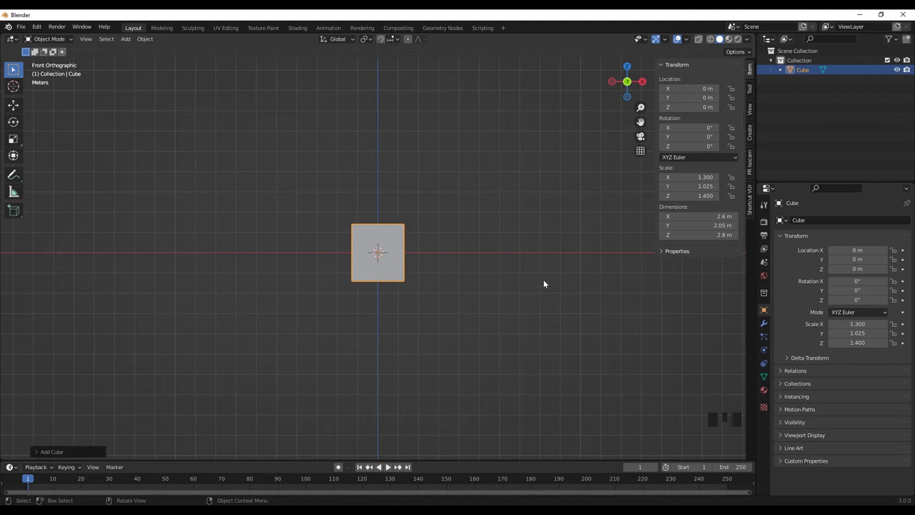
key(n)
Raise the scaled cube along Z so it sits above the ground
scroll(down, 3)
drag(458, 314, 414, 321)
scroll(up, 3)
middle_click(423, 332)
key(g)
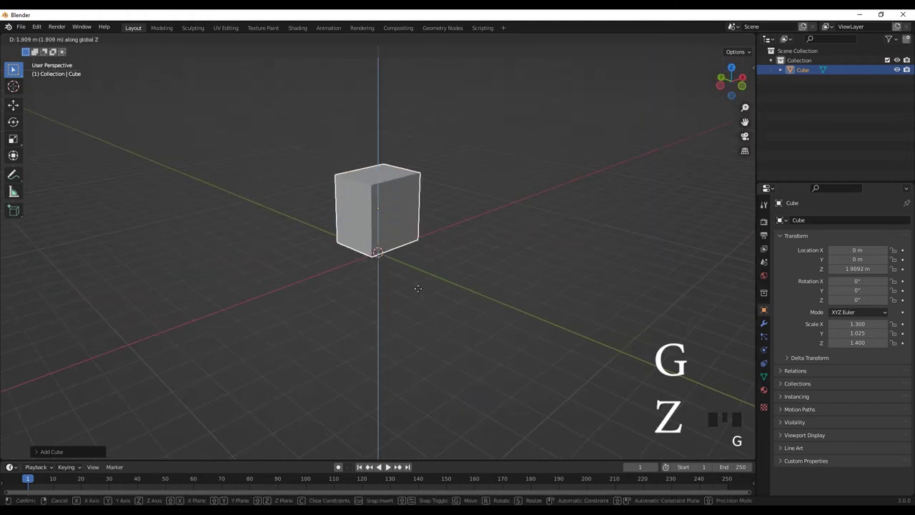
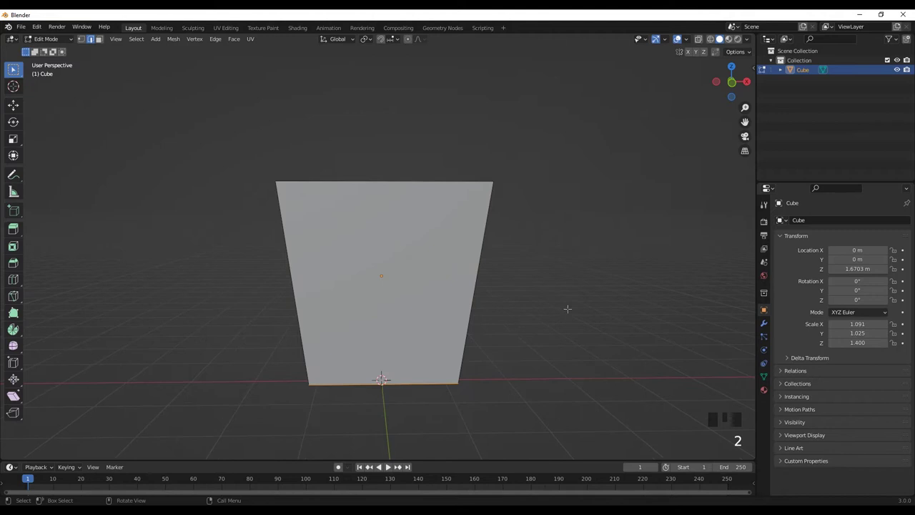
Cut a loop near the top and extrude the band outward into a flared rim
key(ctrl+r)
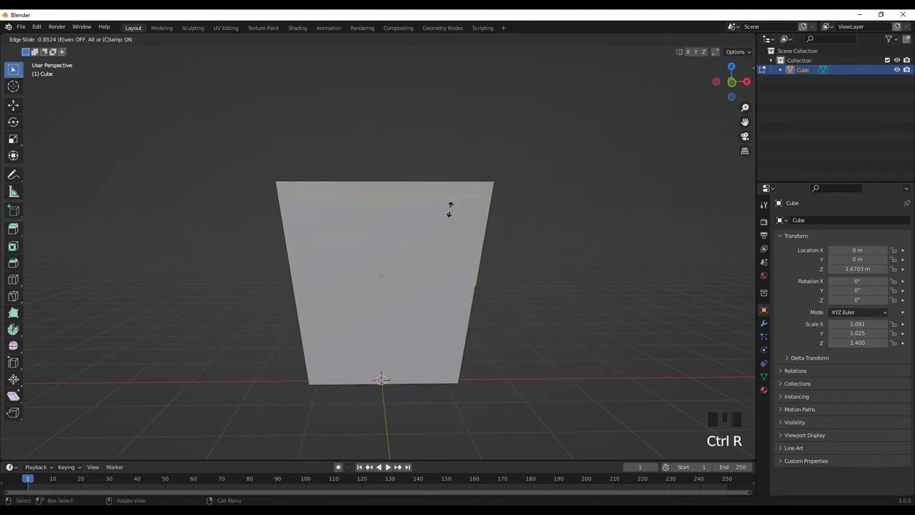
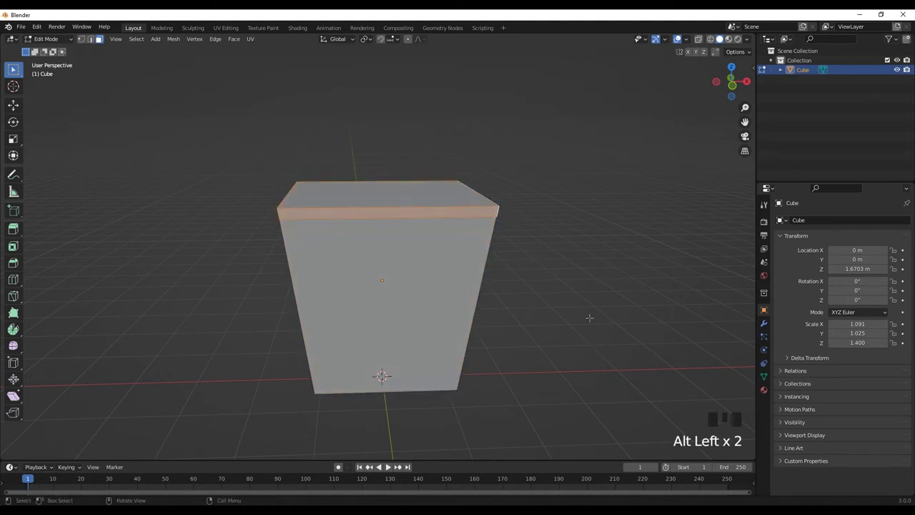
key(alt+e)
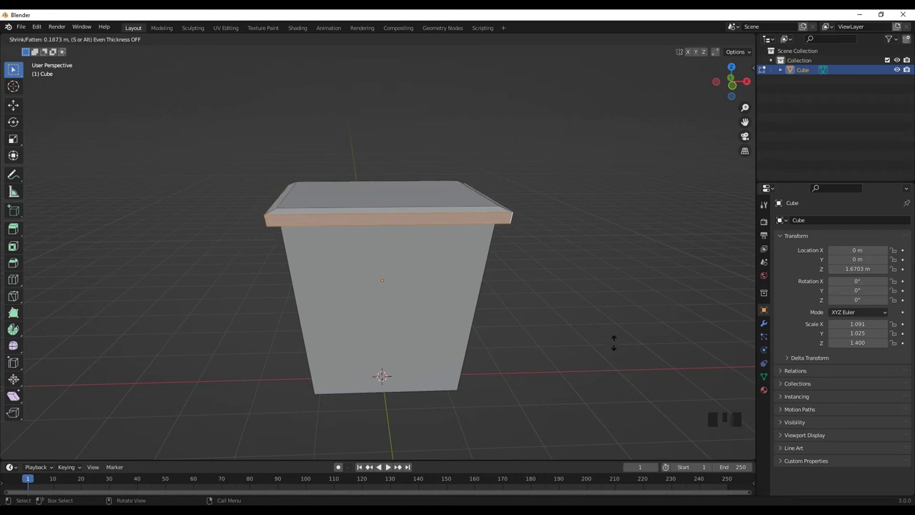
key(g)
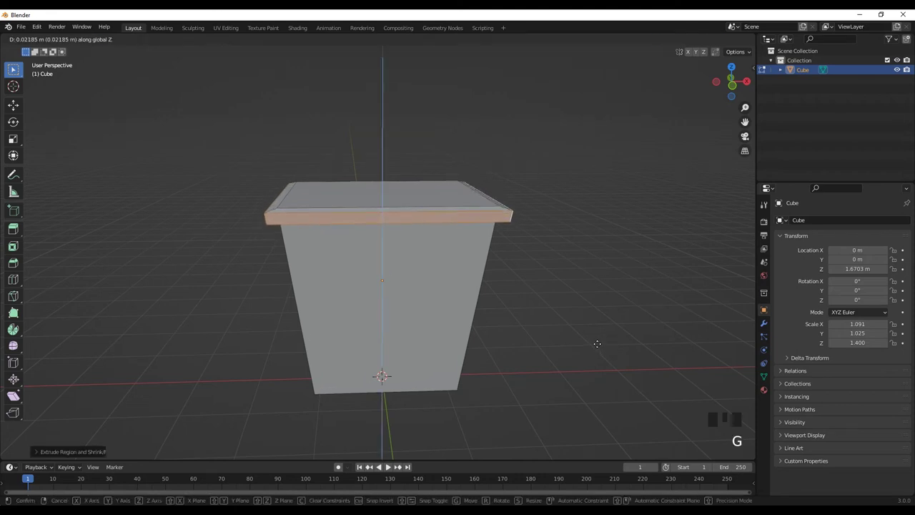
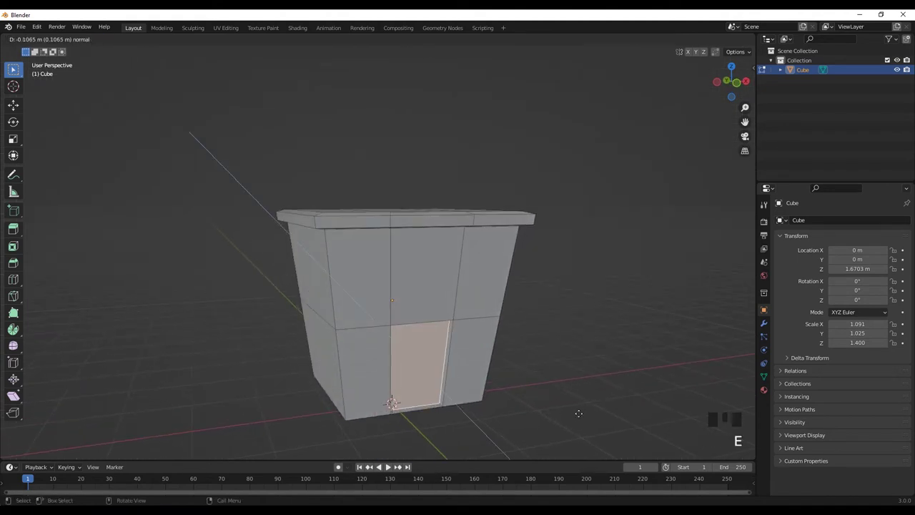
Add a Subdivision Surface modifier at level 3 to smooth the bucket
scroll(down, 3)
key(Tab)
click(768, 325)
click(803, 225)
click(725, 395)
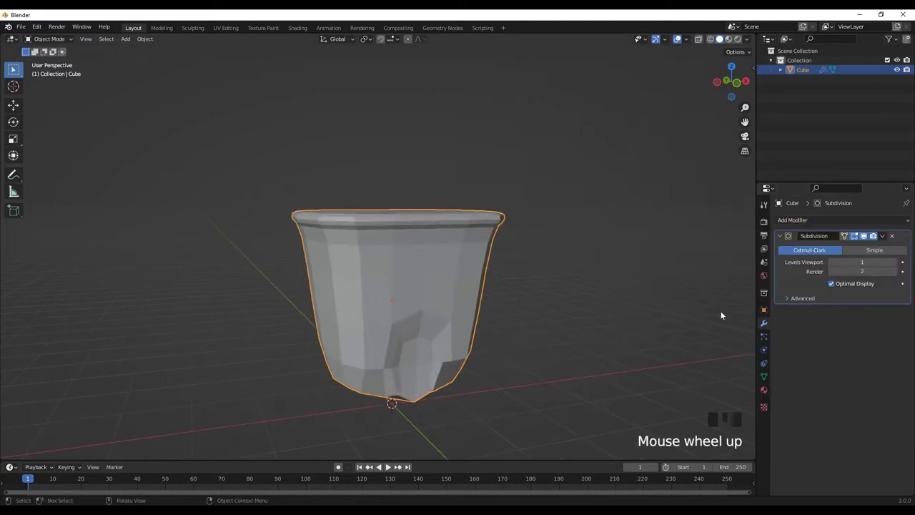
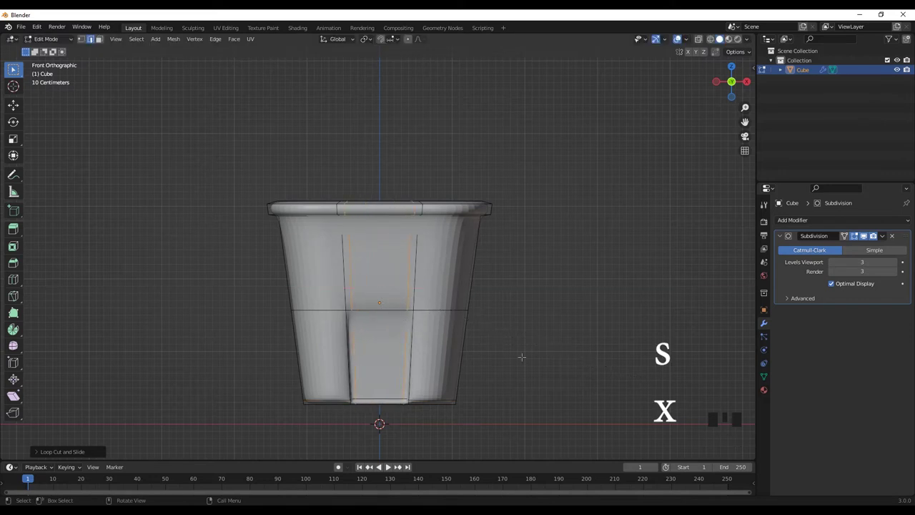
Add holding loops at the front panel, near the bottom edge and just below the rim
key(ctrl+r)
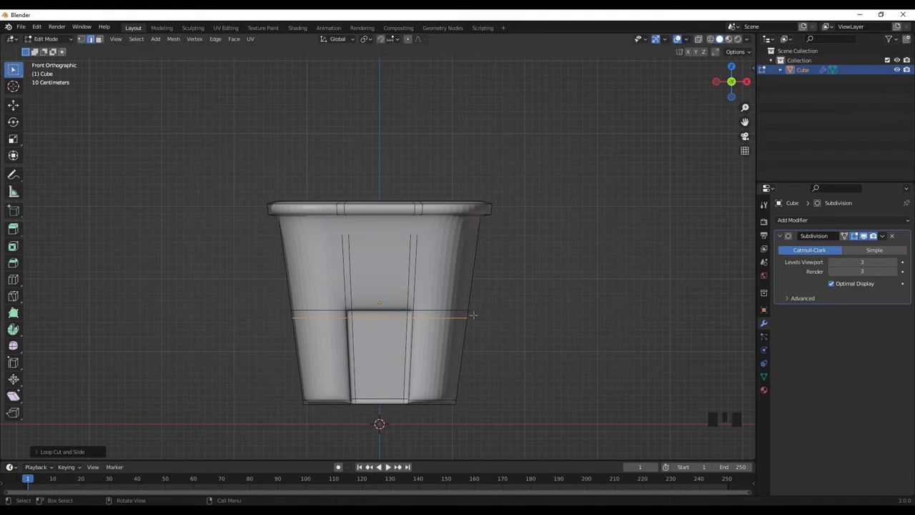
key(ctrl+r)
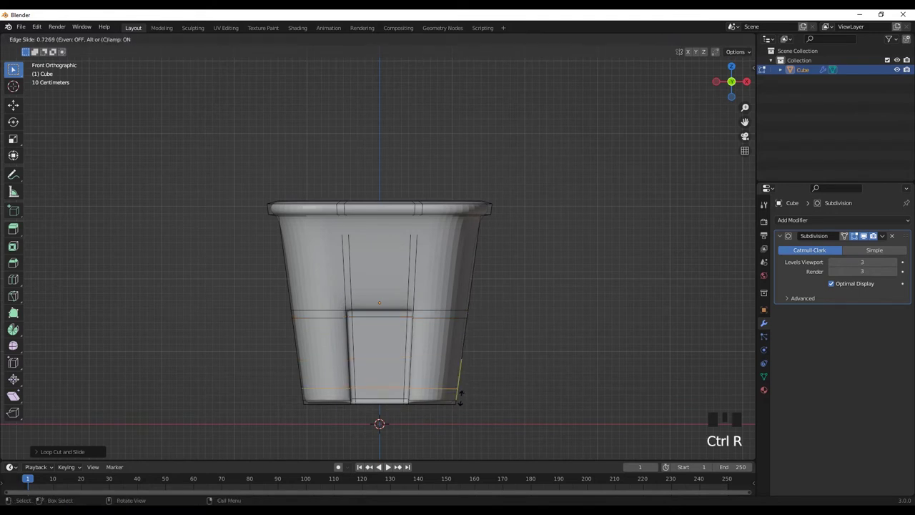
key(ctrl+r)
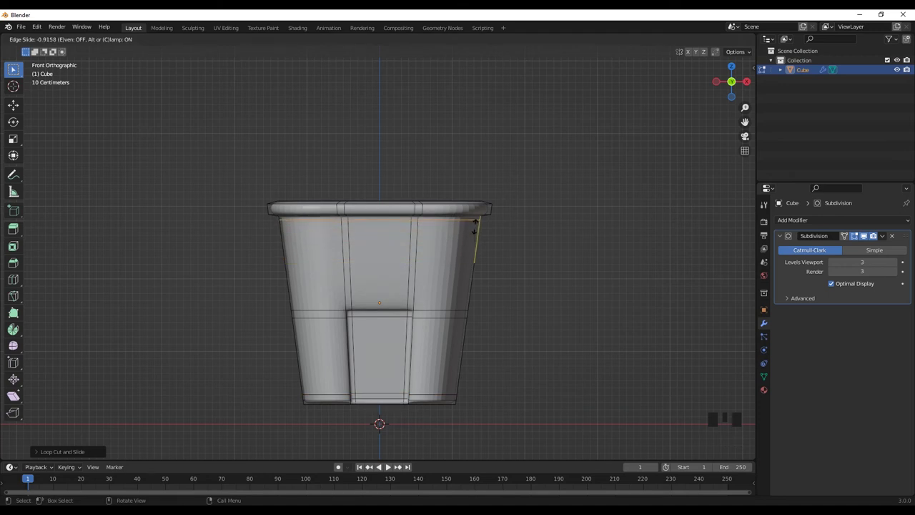
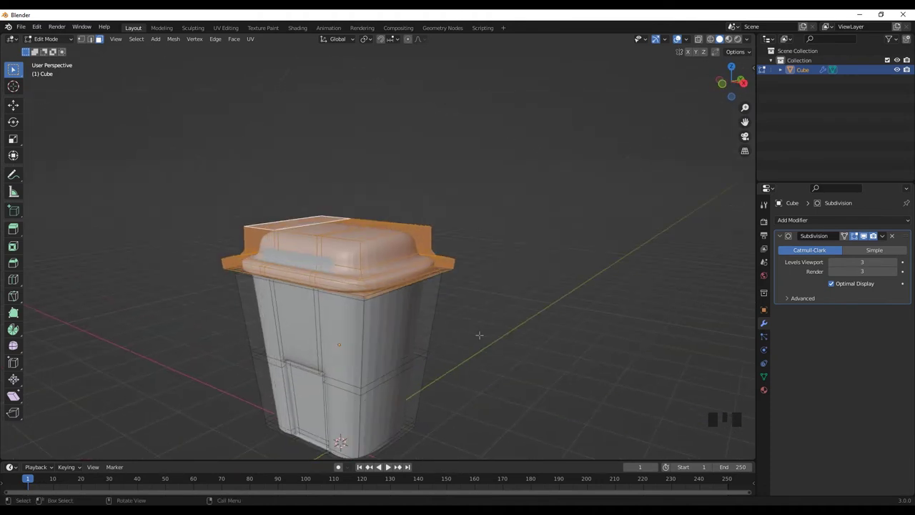
Separate the lid as its own object and slide it toward the bin's back edge
key(p)
key(Tab)
click(392, 249)
middle_click(445, 359)
key(g)
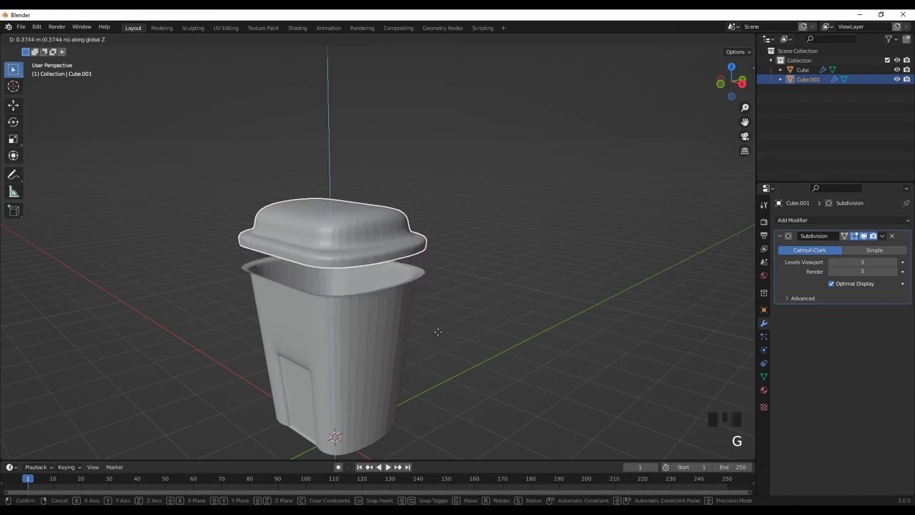
key(ctrl+z)
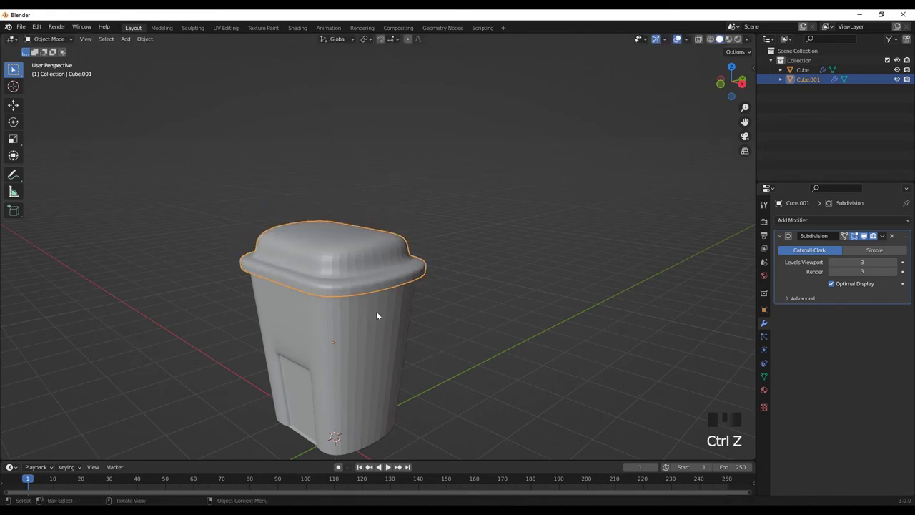
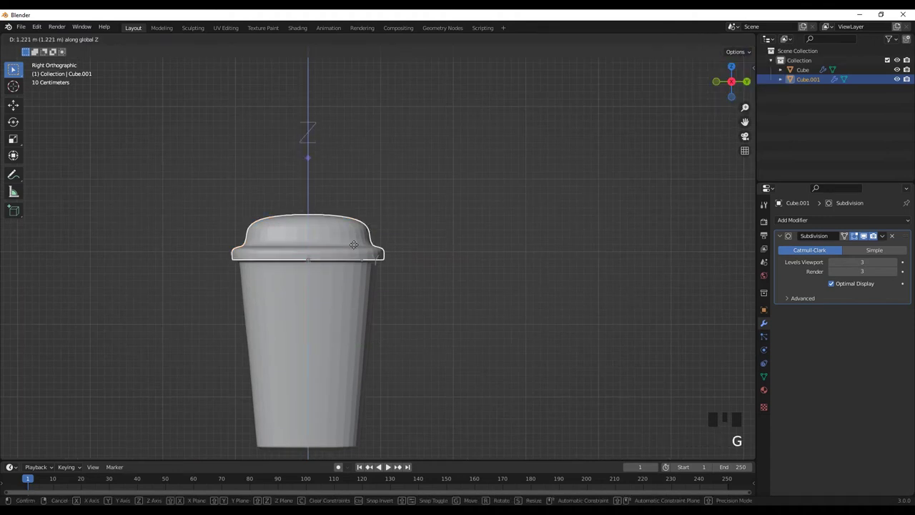
key(g)
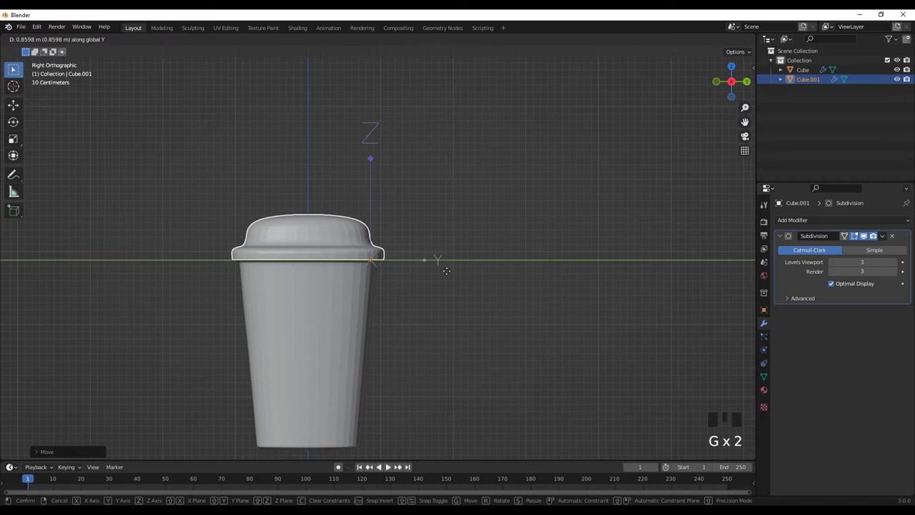
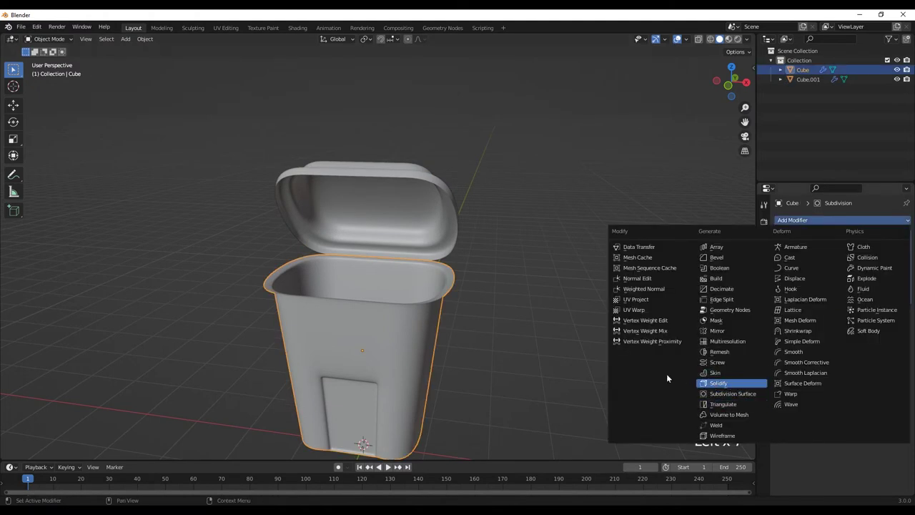
Add Solidify to the bin walls and raise the lid's subdivision level to 6
scroll(up, 3)
click(899, 338)
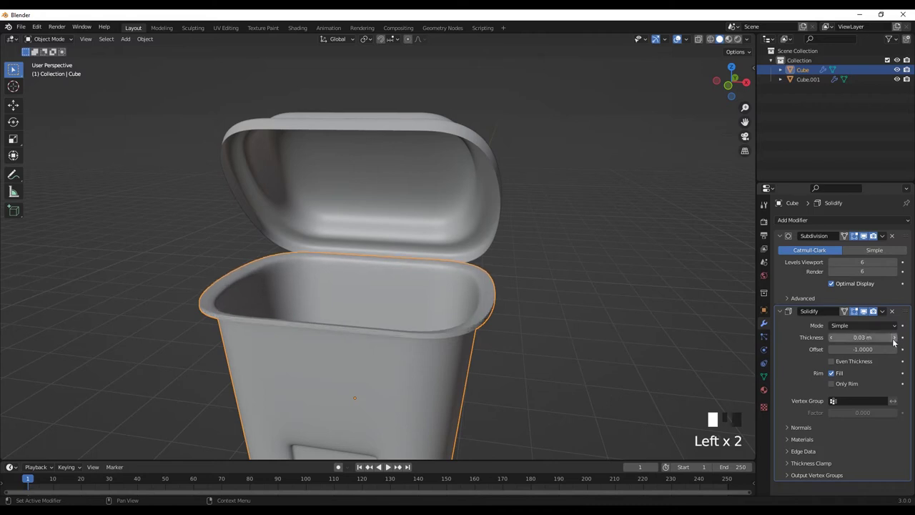
scroll(down, 3)
drag(838, 341, 426, 226)
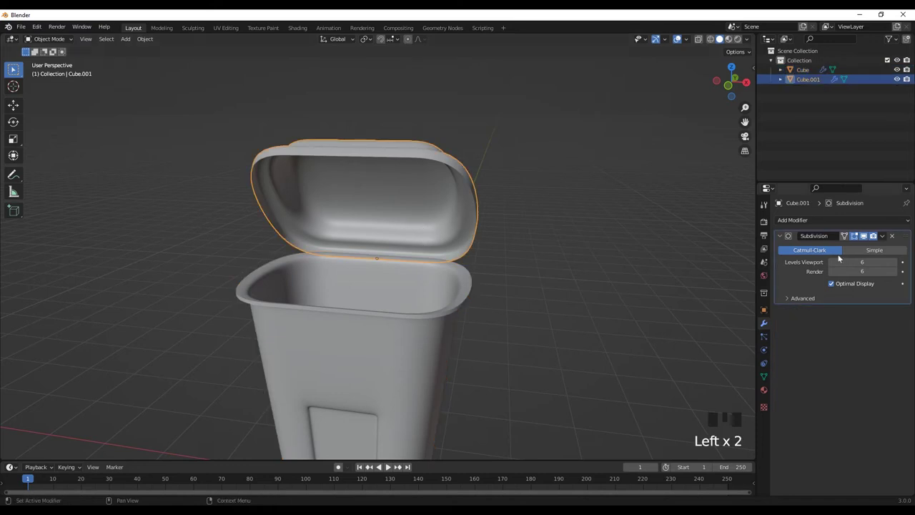
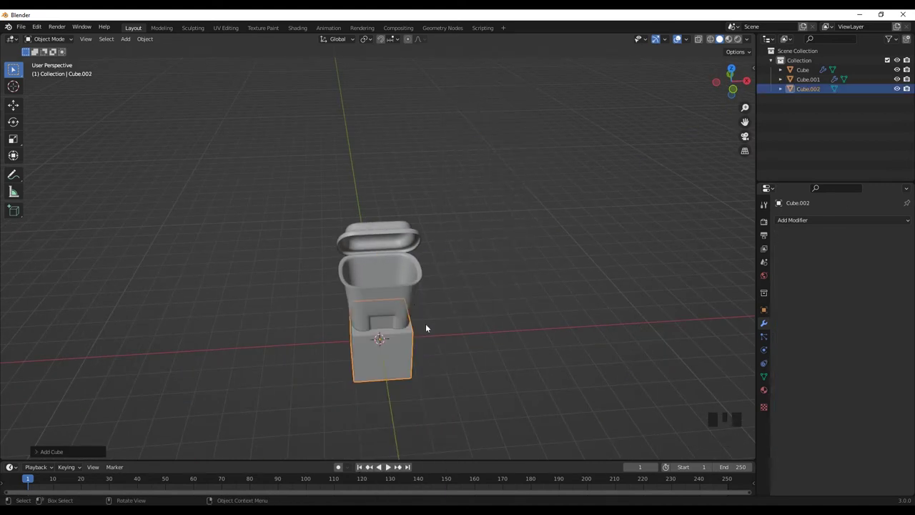
Move the new cube to the left of the bin and show its transform values
key(g)
drag(343, 331, 629, 303)
key(n)
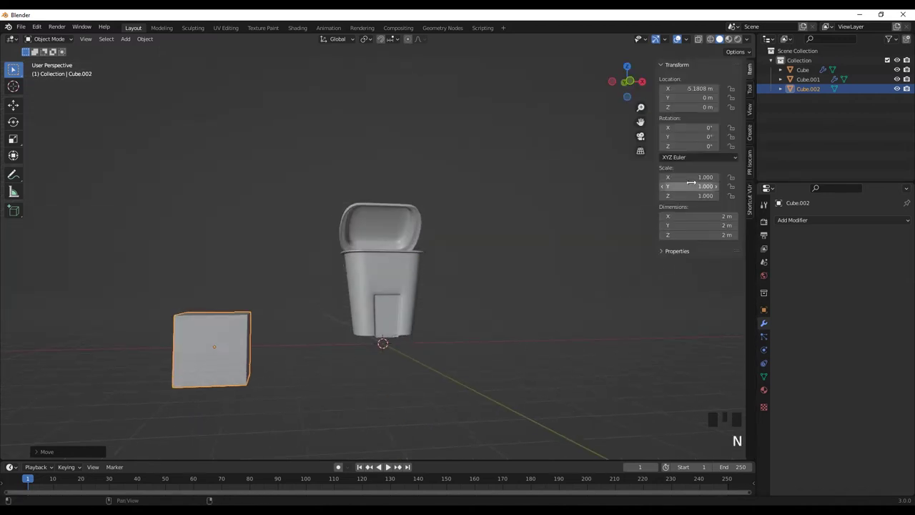
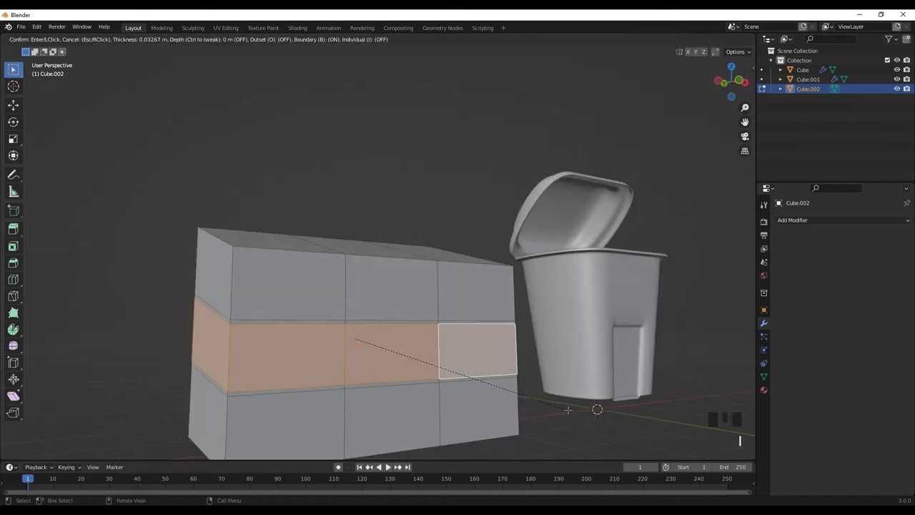
Inset the dumpster's middle band and pull its groove edges inward
key(s)
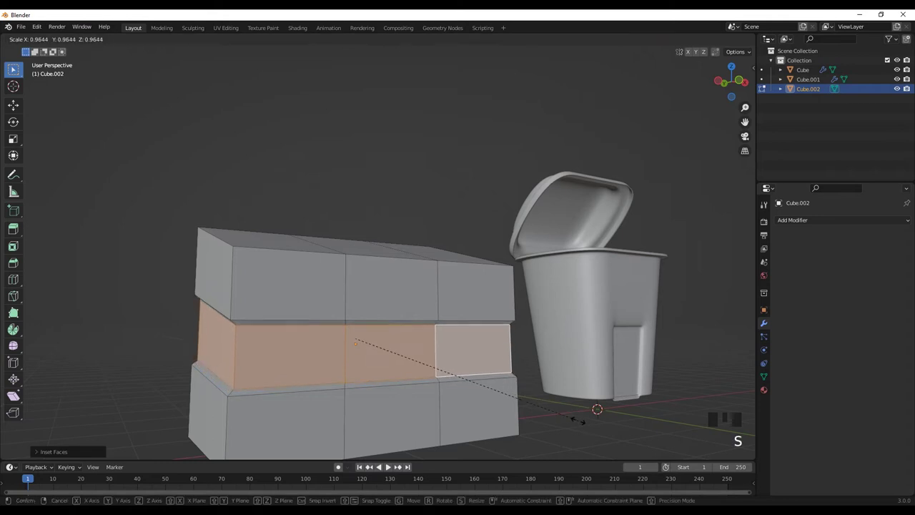
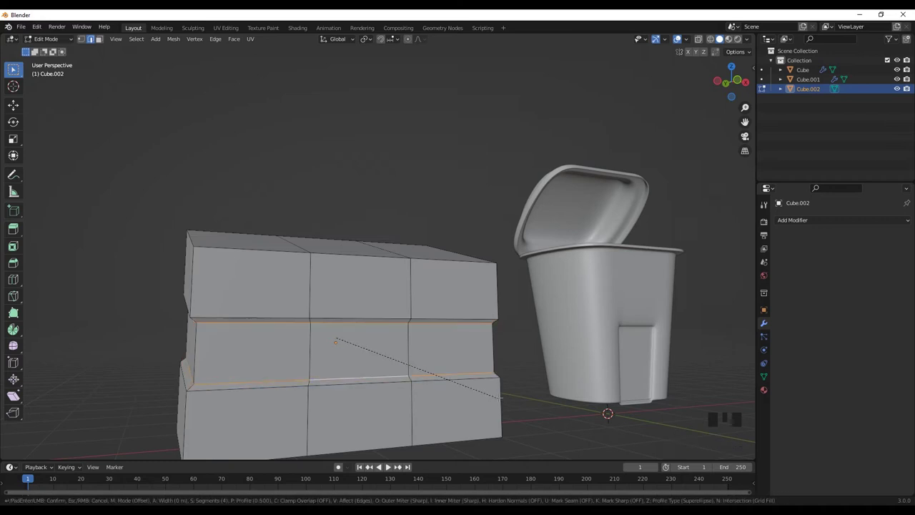
key(s)
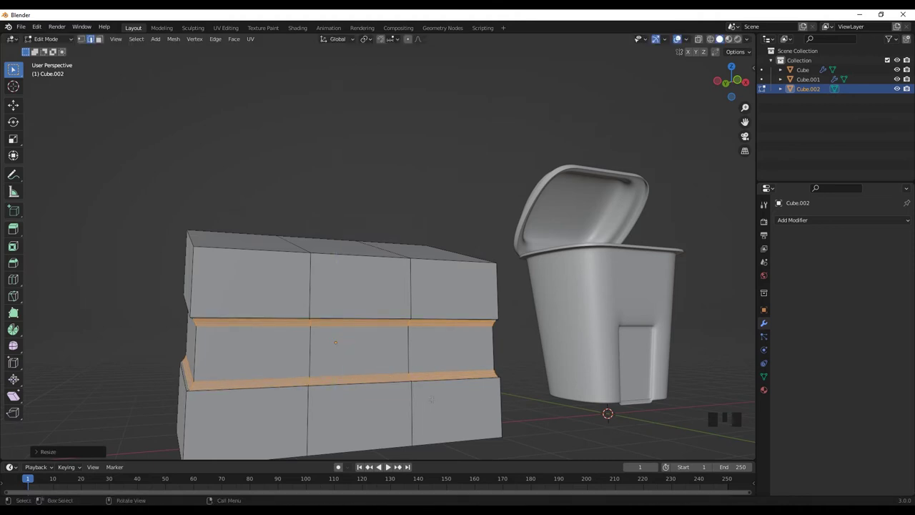
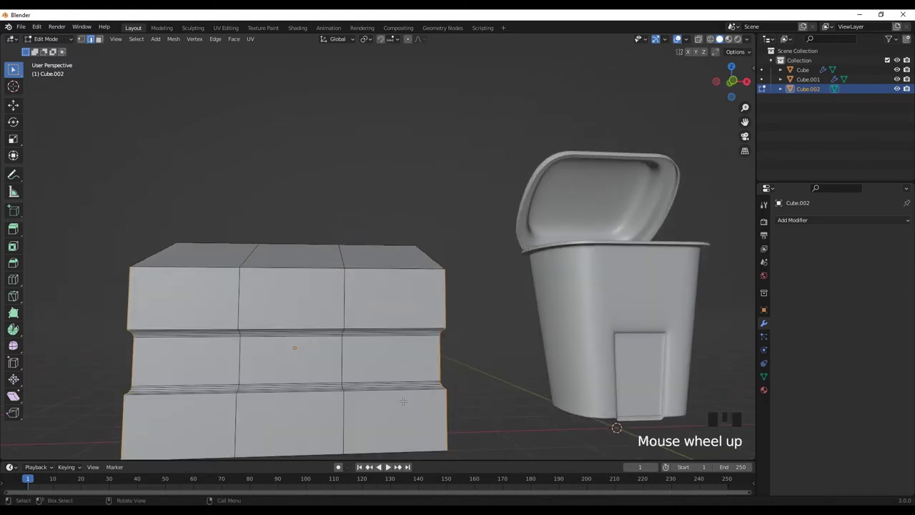
Bevel the dumpster body's rim edges round with Ctrl+B
key(ctrl+b)
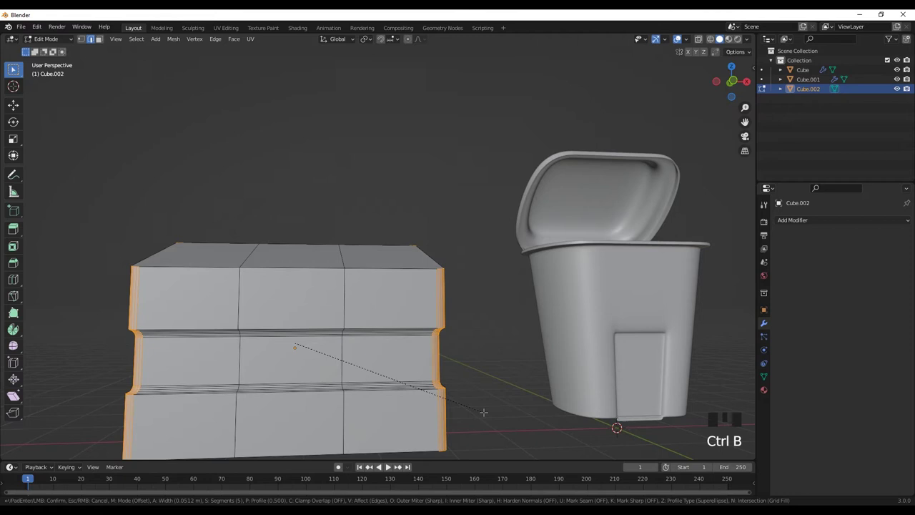
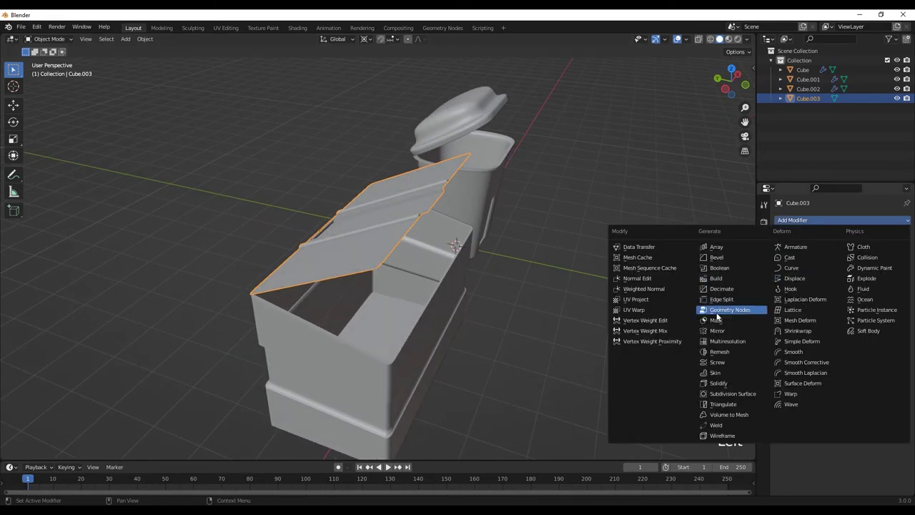
Add a 0.02 m Solidify modifier to the dumpster lid and inspect both bins
drag(724, 385, 878, 278)
click(894, 263)
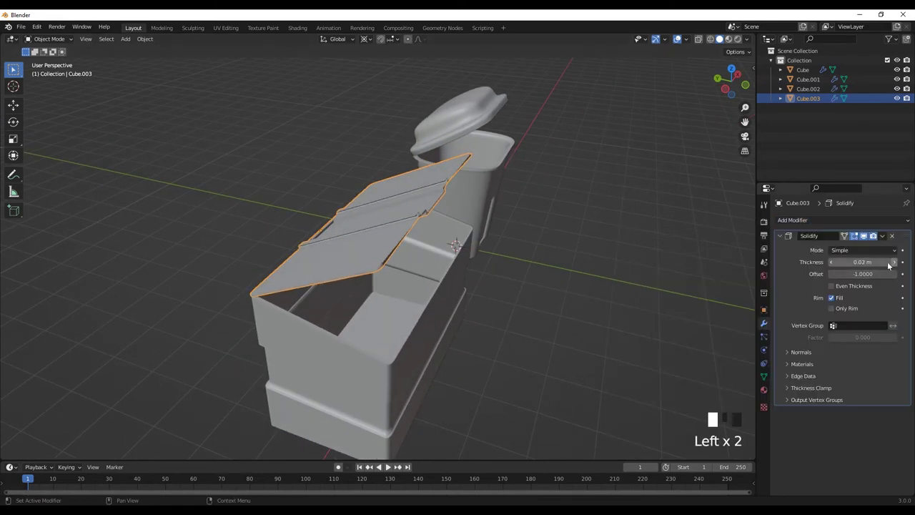
scroll(down, 3)
drag(465, 291, 608, 276)
click(608, 275)
drag(394, 309, 274, 305)
drag(388, 326, 517, 339)
click(517, 339)
drag(457, 351, 407, 342)
scroll(down, 3)
drag(420, 353, 474, 367)
key(shift+a)
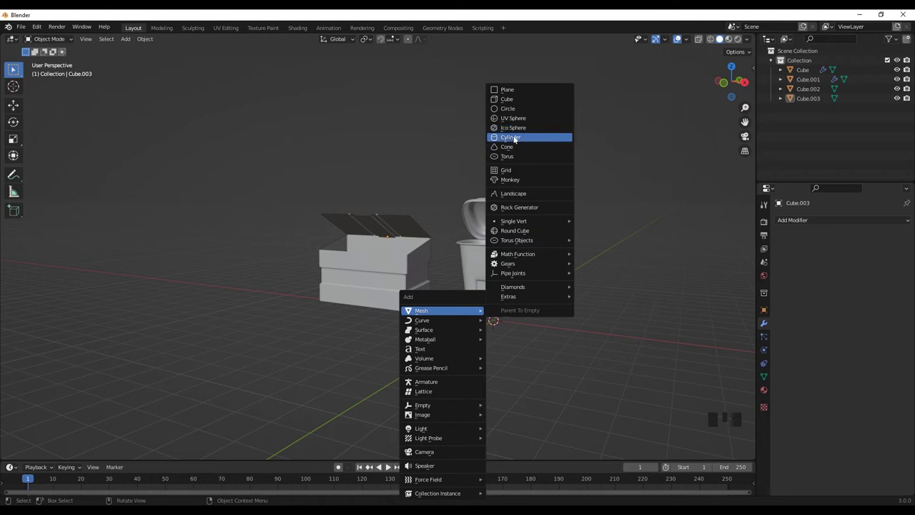
Rotate the newly added cylinder onto its side next to the recycle bin
scroll(down, 3)
key(r)
scroll(down, 3)
drag(379, 350, 403, 382)
scroll(up, 3)
Scale the cylinder along one axis into a thin rod and slide it beneath the bin as an axle
key(s)
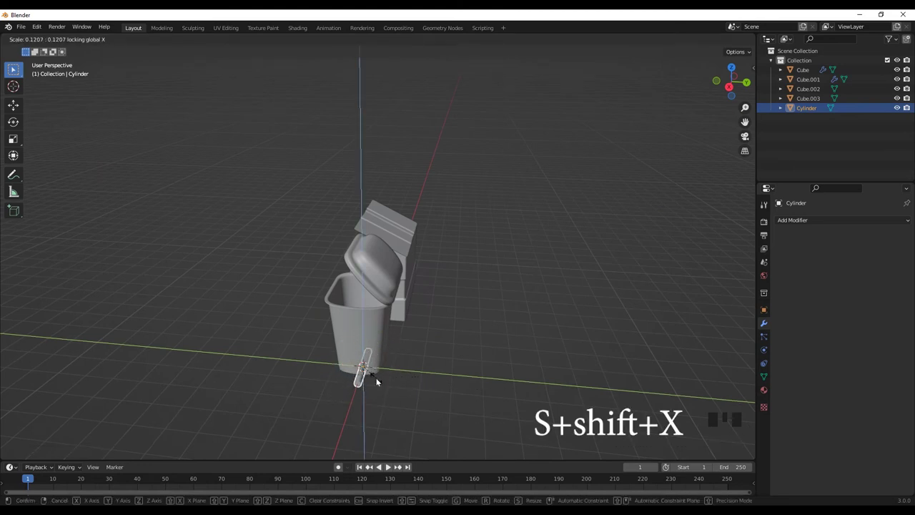
middle_click(379, 379)
scroll(up, 3)
key(g)
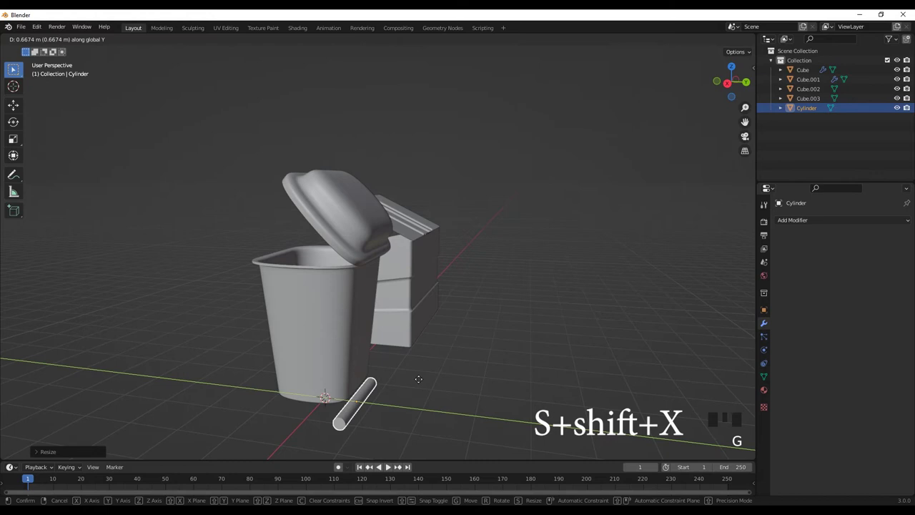
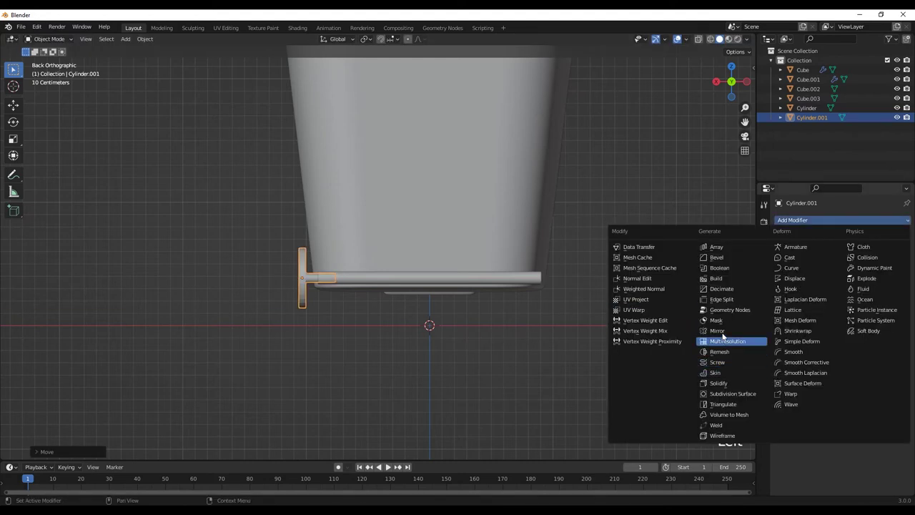
Mirror the wheel across the axle (Cylinder, Z) and inset, extrude and bevel its outer face
click(892, 286)
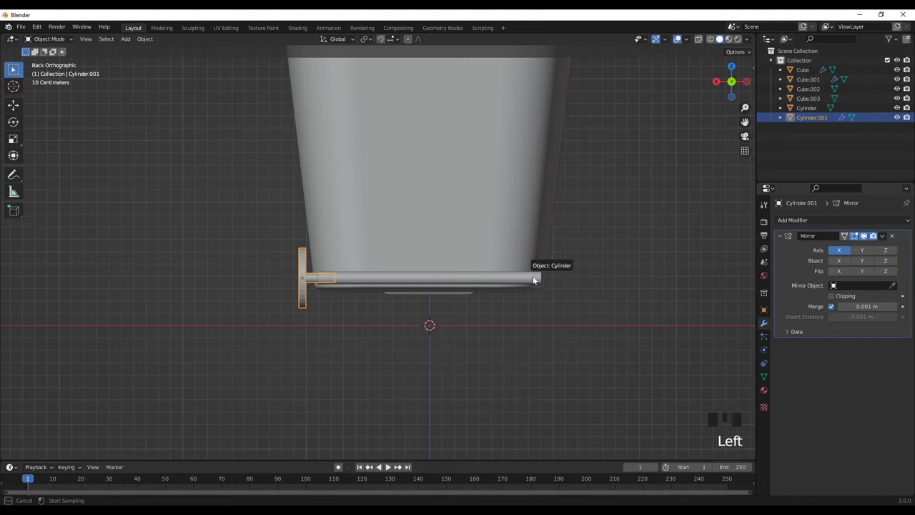
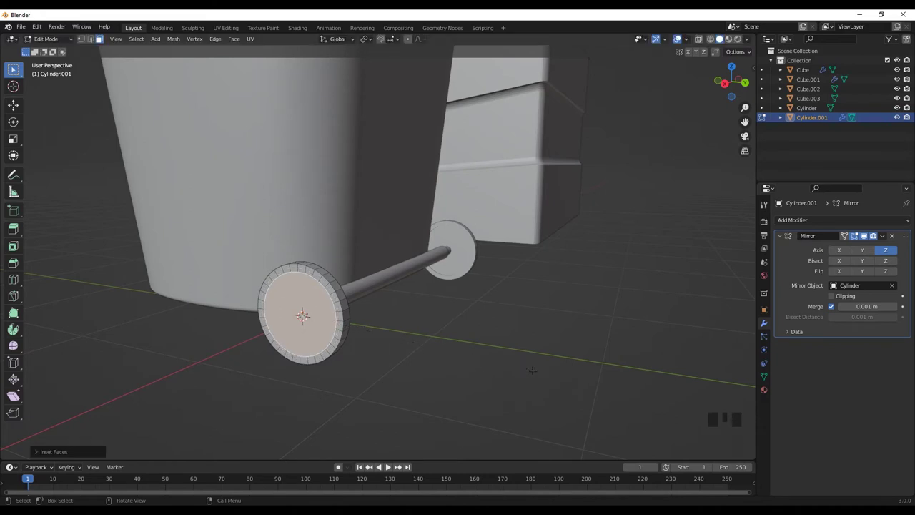
key(e)
key(i)
key(e)
scroll(up, 3)
key(s)
key(ctrl+b)
key(Tab)
Orbit around the mirrored wheels to check them and select the axle
click(466, 367)
scroll(down, 3)
middle_click(442, 369)
scroll(down, 3)
middle_click(453, 363)
scroll(down, 3)
drag(449, 364, 412, 291)
scroll(up, 3)
click(432, 263)
scroll(down, 3)
Duplicate the axle with Shift+D and move the copy toward the dumpster
key(shift+d)
key(`)
scroll(up, 3)
drag(506, 329, 367, 352)
scroll(up, 3)
scroll(down, 3)
key(g)
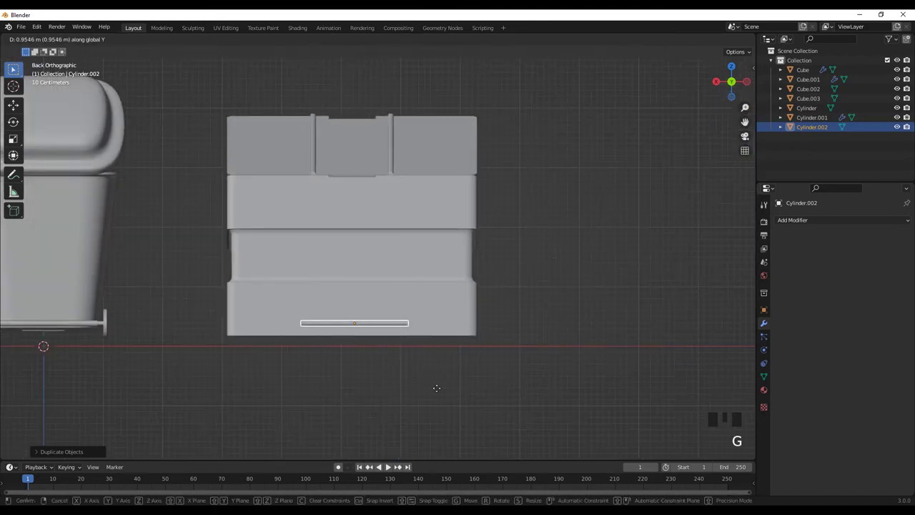
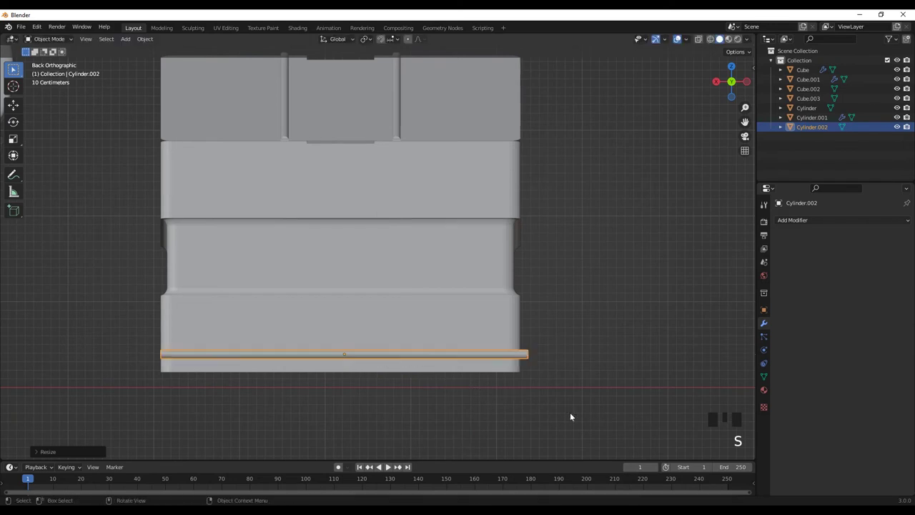
Stretch the copied axle along X to span the dumpster's width
key(g)
key(s)
key(g)
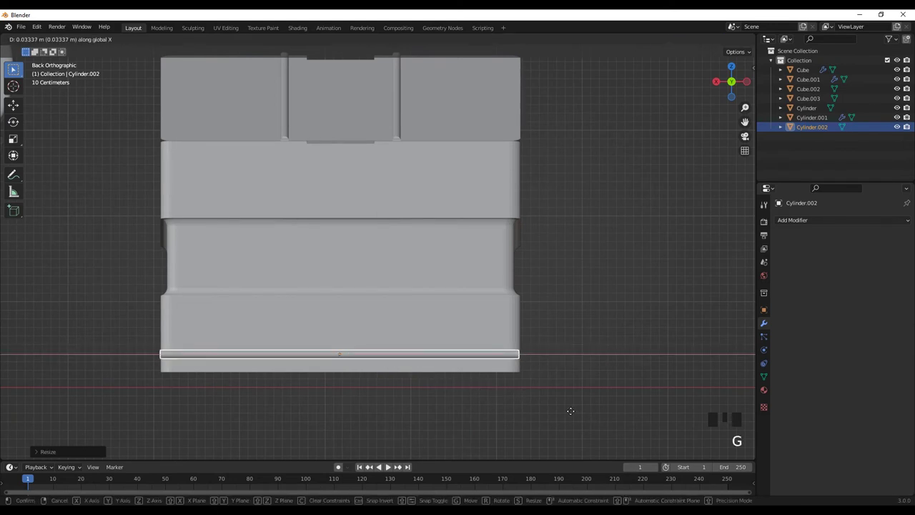
scroll(down, 3)
key(s)
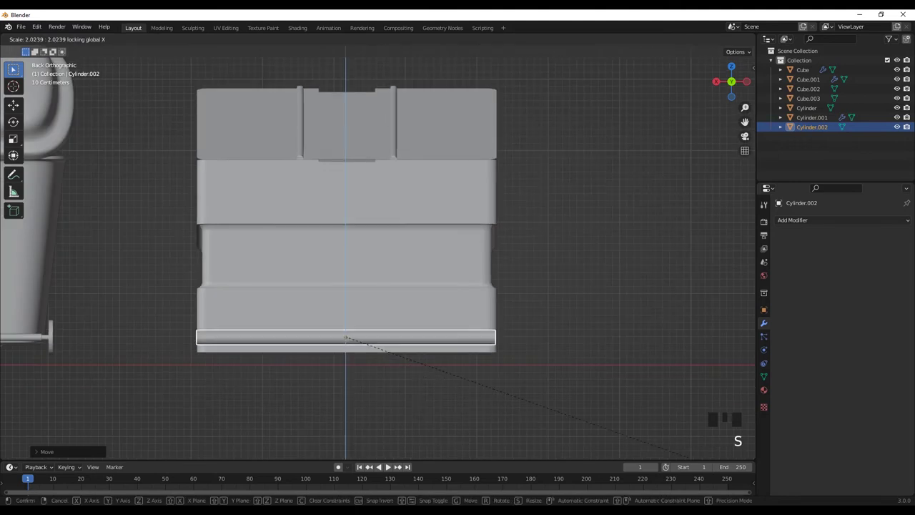
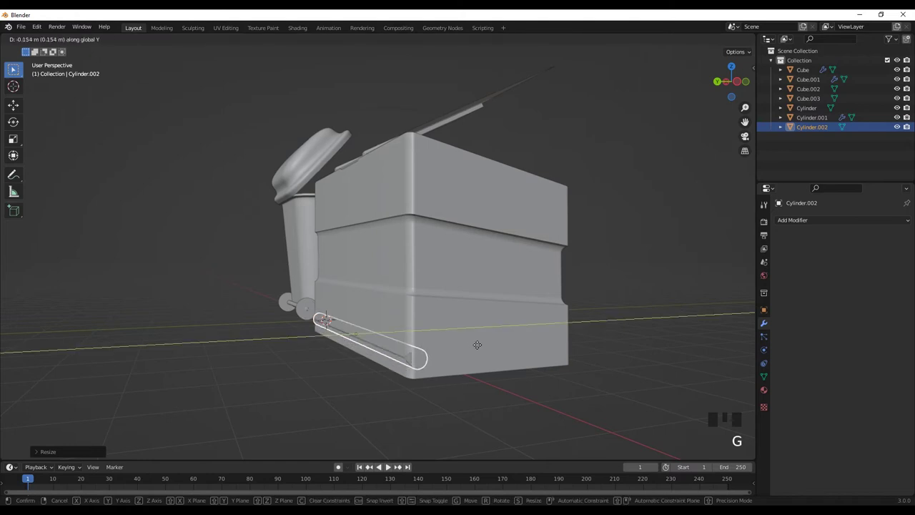
key(s)
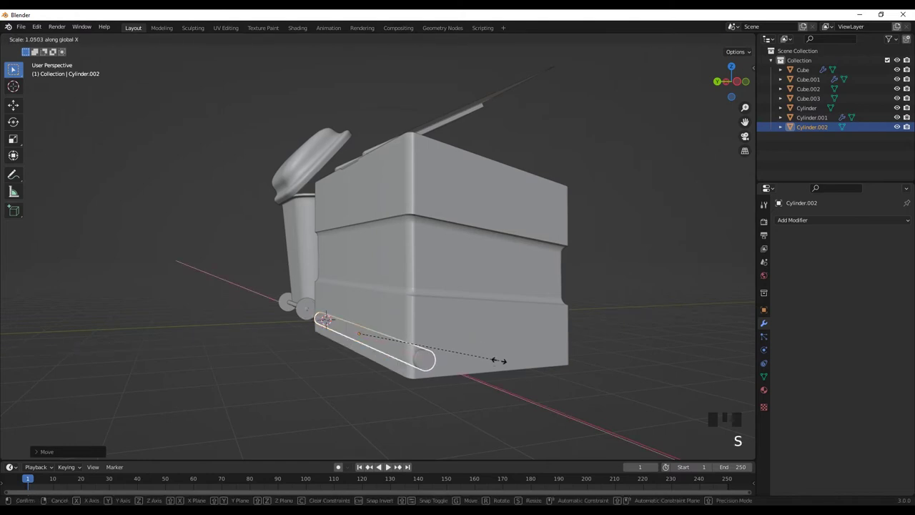
Move the axle under the dumpster base and duplicate a cylinder for its wheel
key(g)
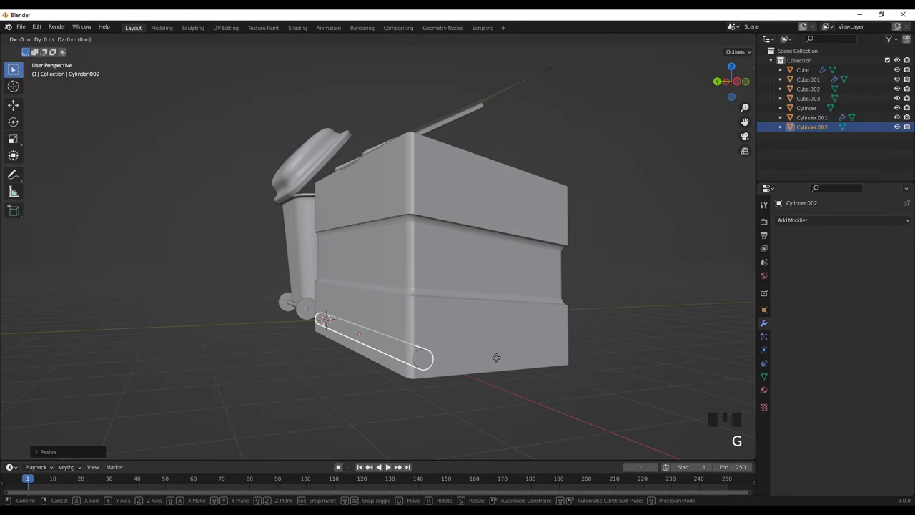
key(g)
drag(493, 375, 494, 369)
scroll(down, 3)
drag(351, 356, 376, 308)
scroll(up, 3)
drag(375, 311, 376, 326)
key(shift+d)
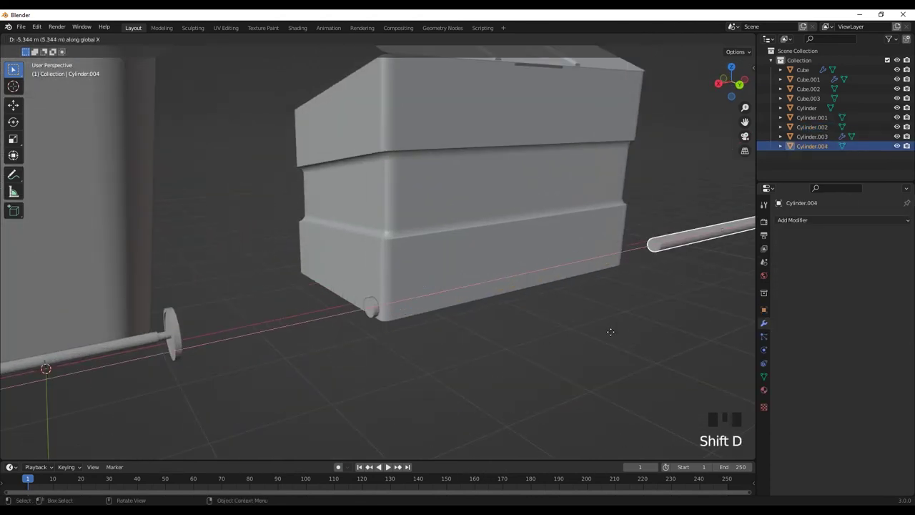
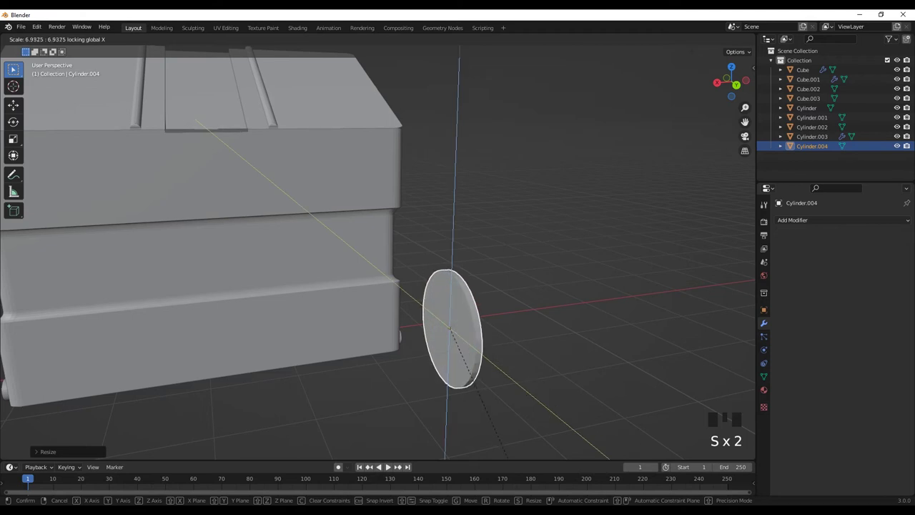
Flatten the copy into a wheel disc, then inset and extrude its outer face into a rim
key(s)
drag(188, 374, 372, 394)
scroll(down, 3)
drag(434, 402, 493, 388)
scroll(up, 3)
key(Tab)
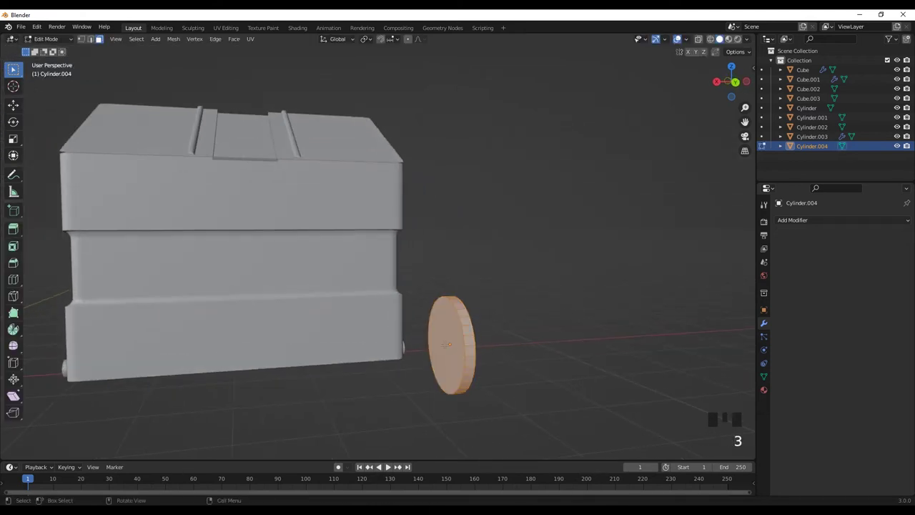
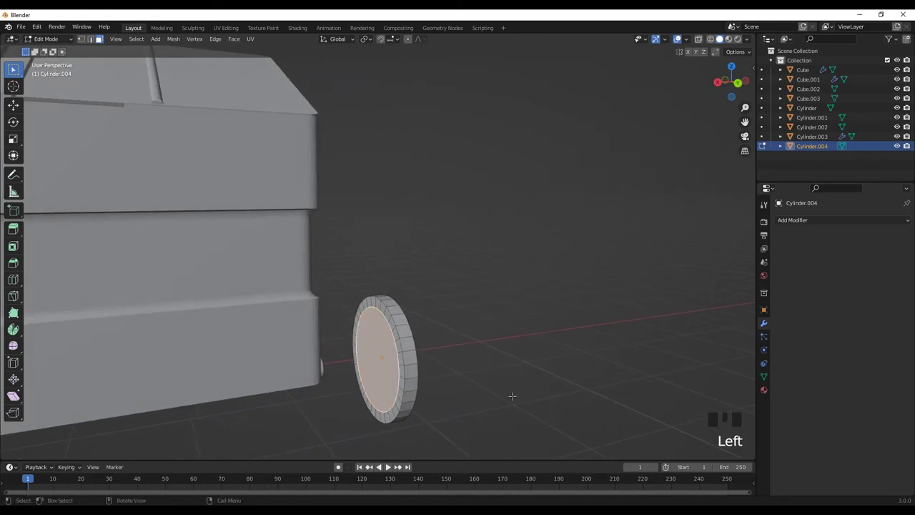
key(e)
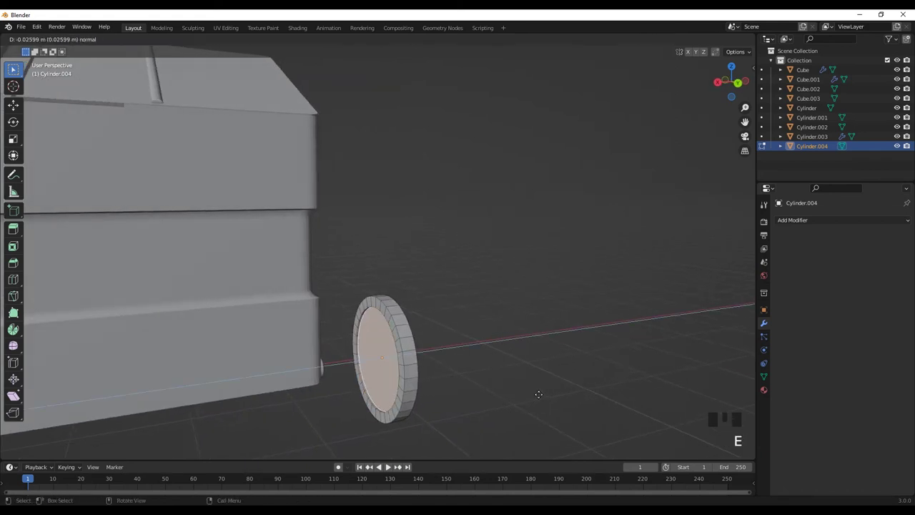
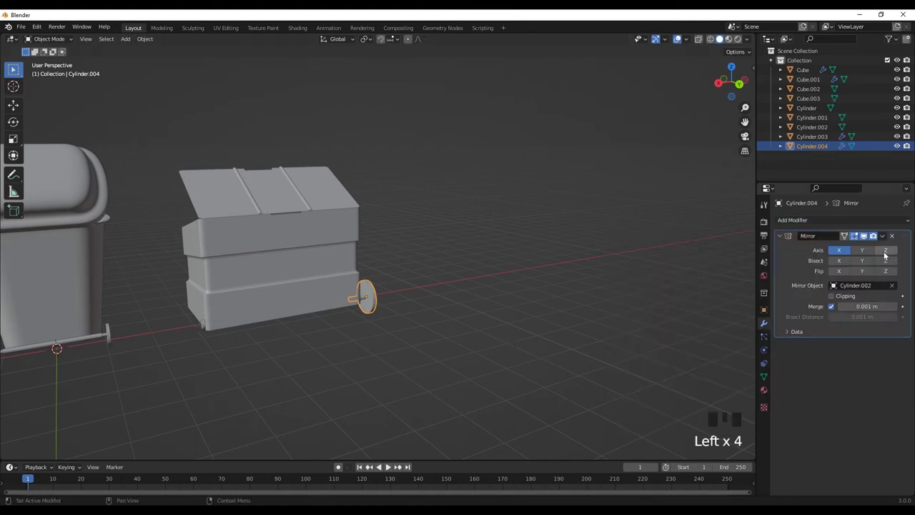
Set the wheel's Mirror axis to Z and slide it along the axle to the dumpster's end
click(849, 252)
scroll(down, 3)
drag(360, 338, 342, 331)
scroll(up, 3)
key(d)
key(Escape)
key(g)
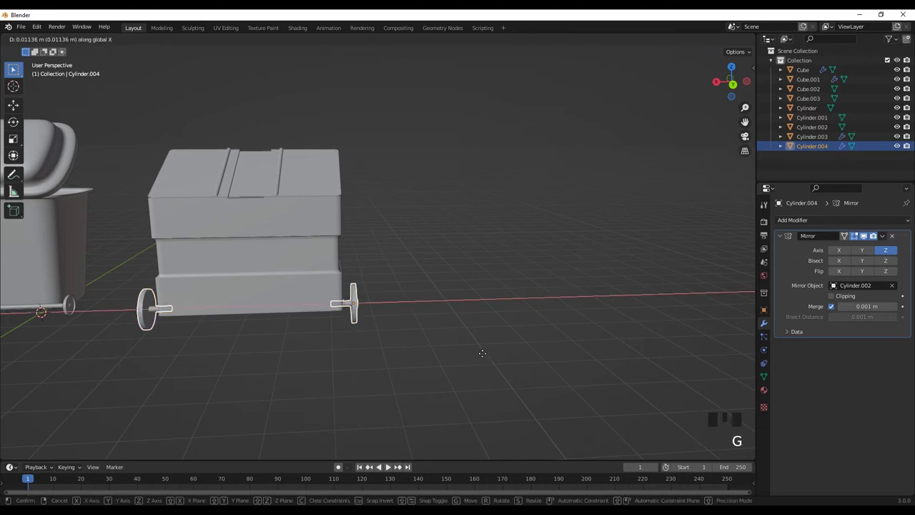
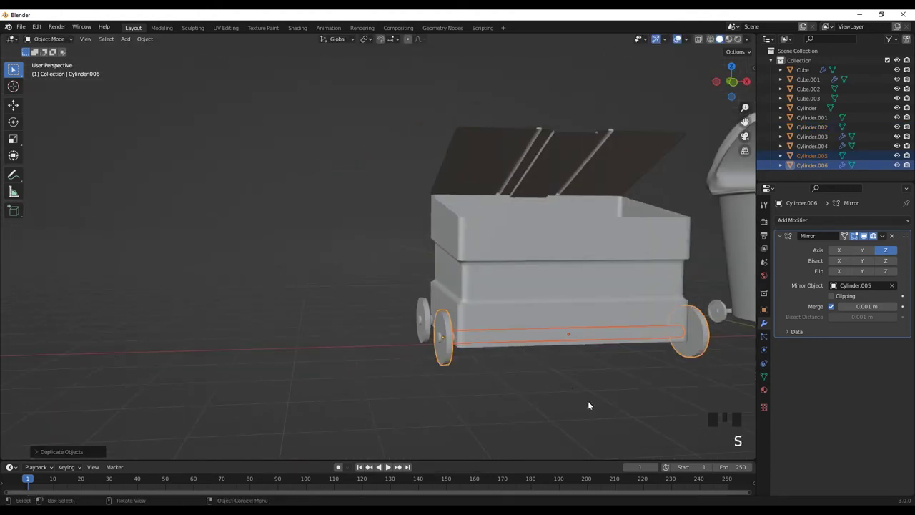
Duplicate the axle-and-wheel set for a second axle and scale it down
drag(528, 402, 421, 365)
click(421, 364)
key(s)
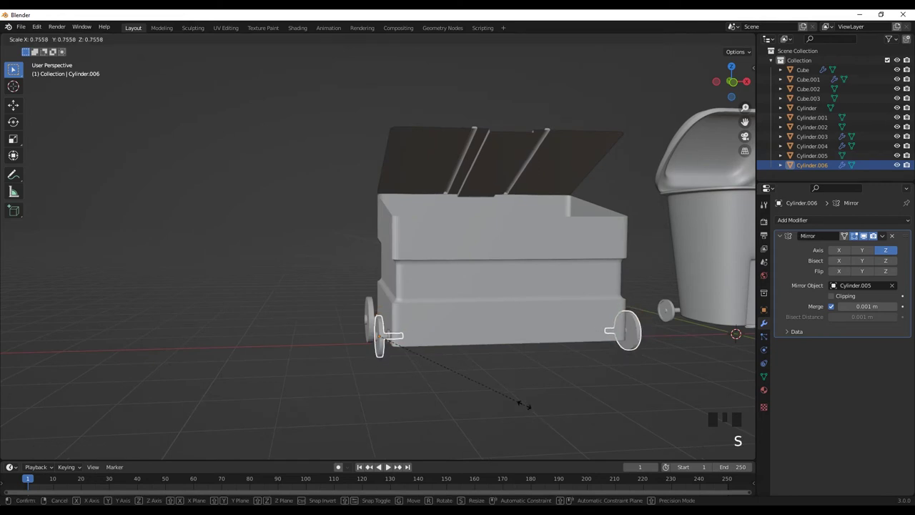
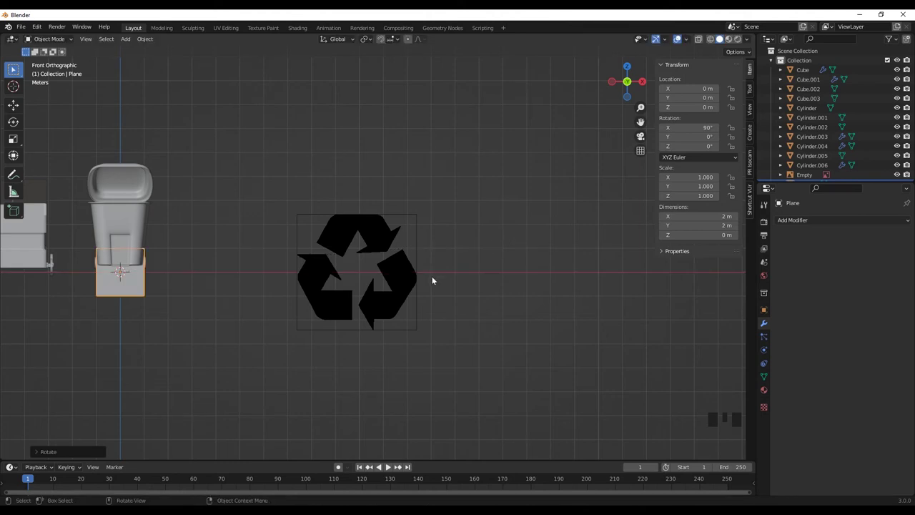
Position the plane over the recycling-symbol reference in front view and enter vertex editing
key(g)
key(`)
scroll(up, 3)
key(Tab)
key(1)
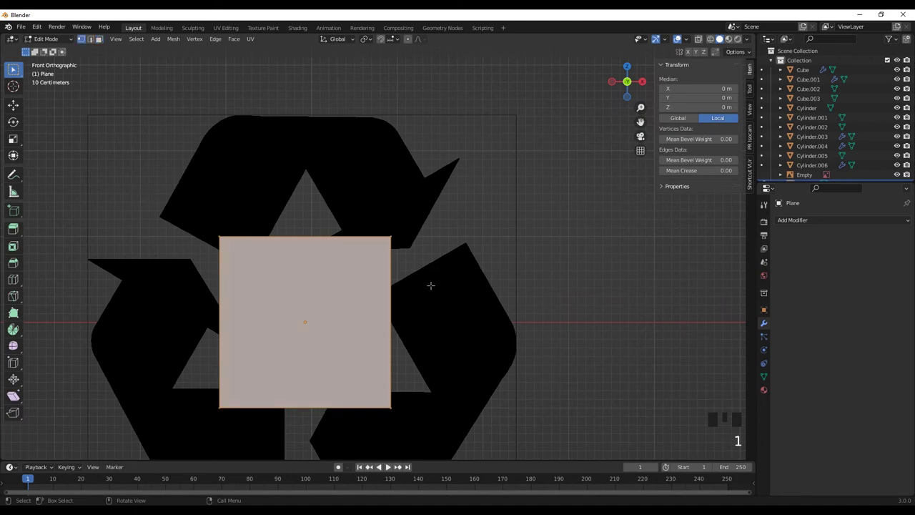
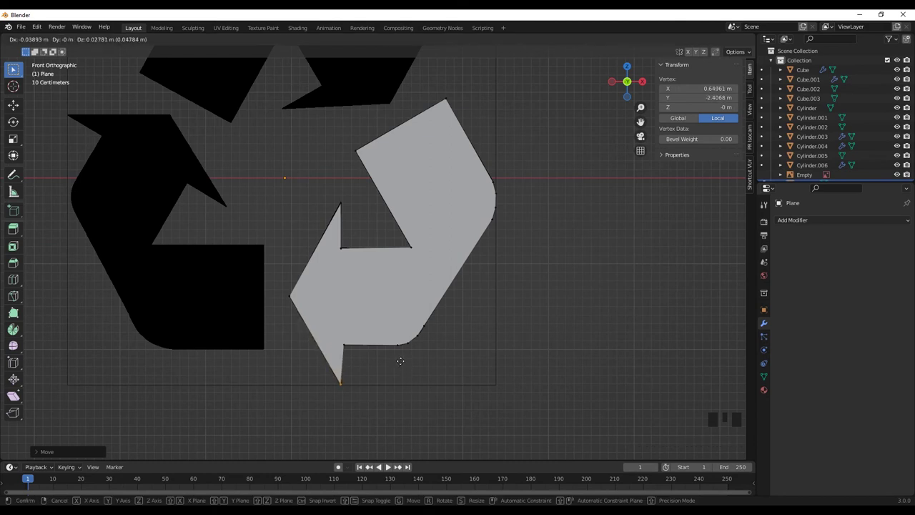
Finish tracing the lower-right arrow outline, leave Edit Mode and select the symbol plane
scroll(down, 3)
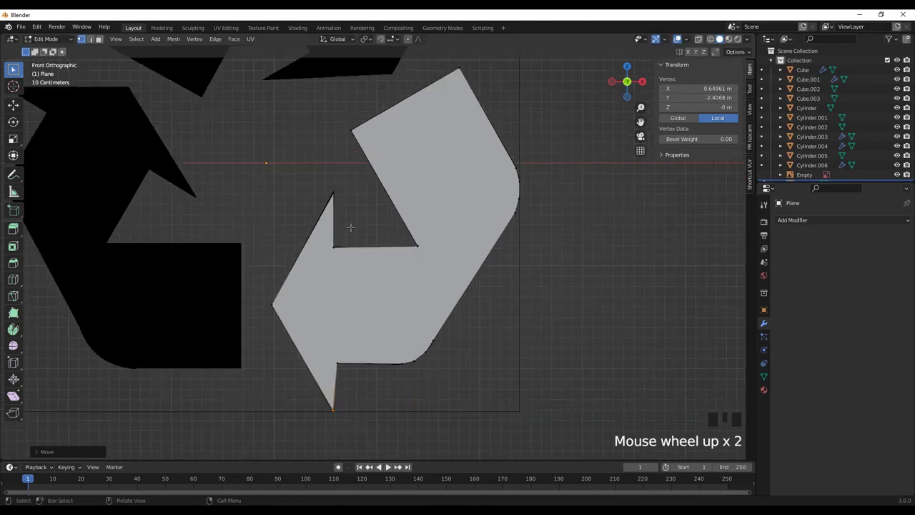
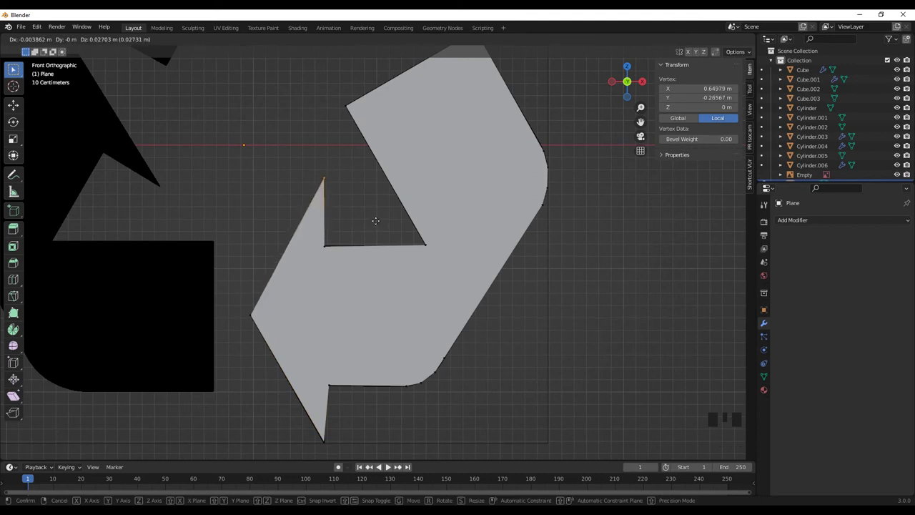
scroll(down, 3)
key(Tab)
scroll(down, 3)
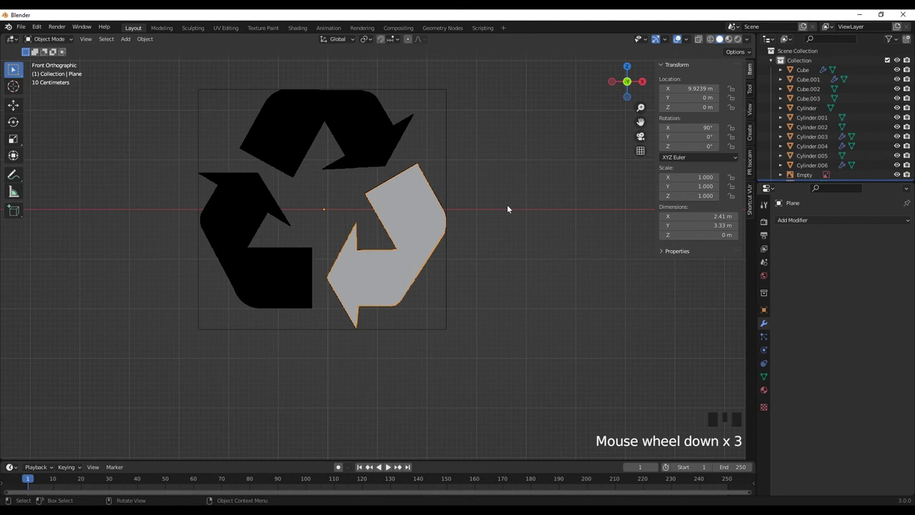
click(512, 187)
Duplicate the traced arrow in Edit Mode, rotate it around Y and move it onto the left arrow
drag(439, 210, 455, 219)
key(Tab)
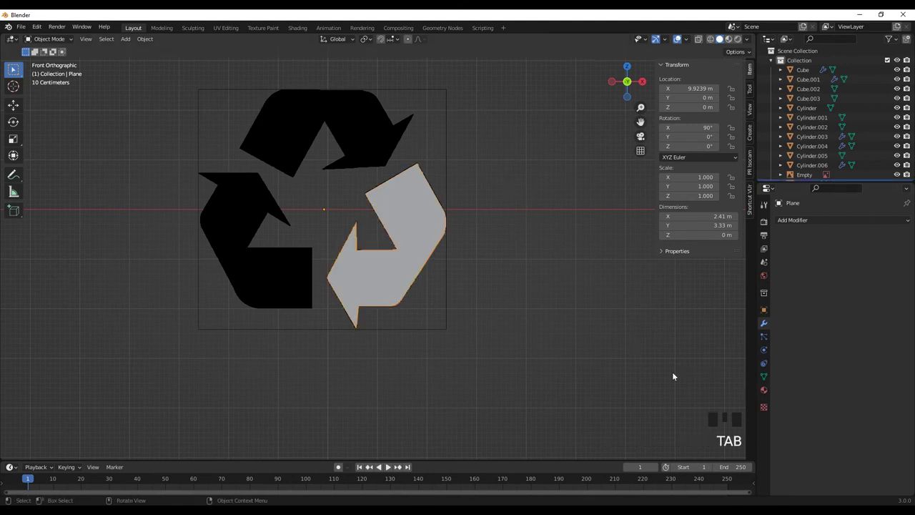
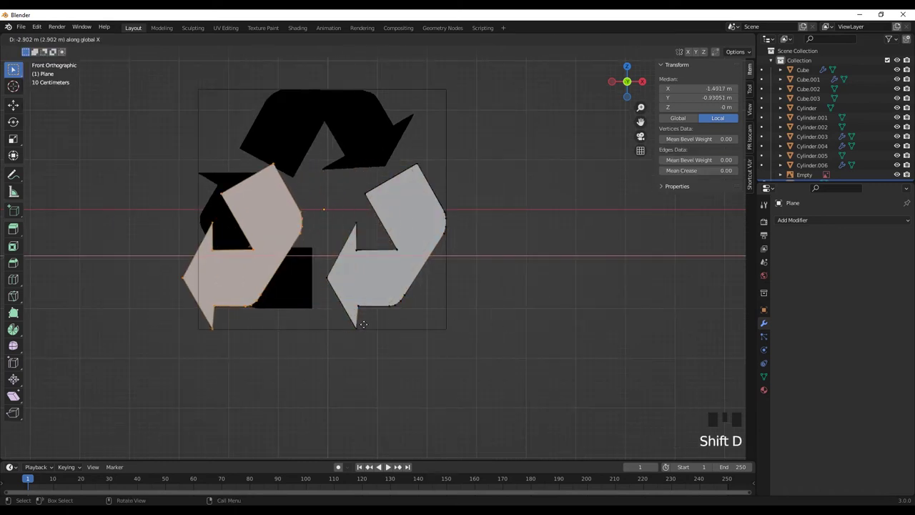
key(r)
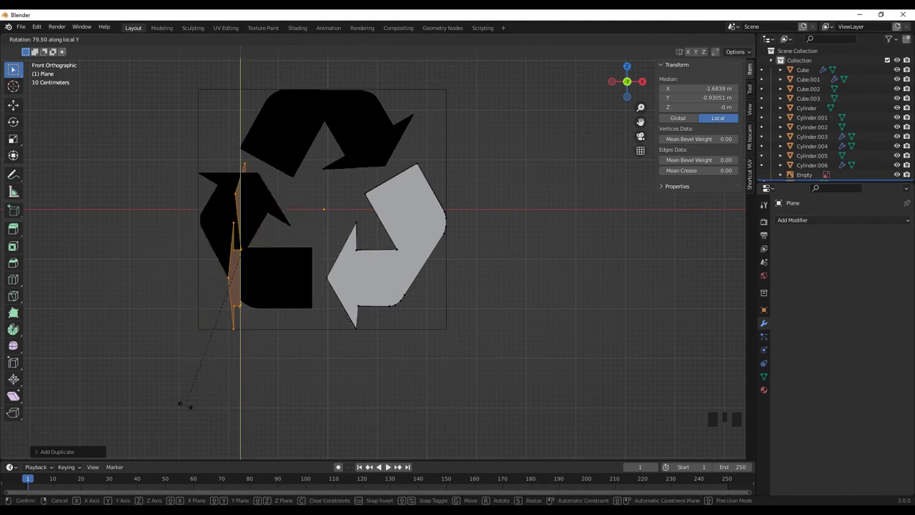
key(r)
key(g)
scroll(up, 3)
key(g)
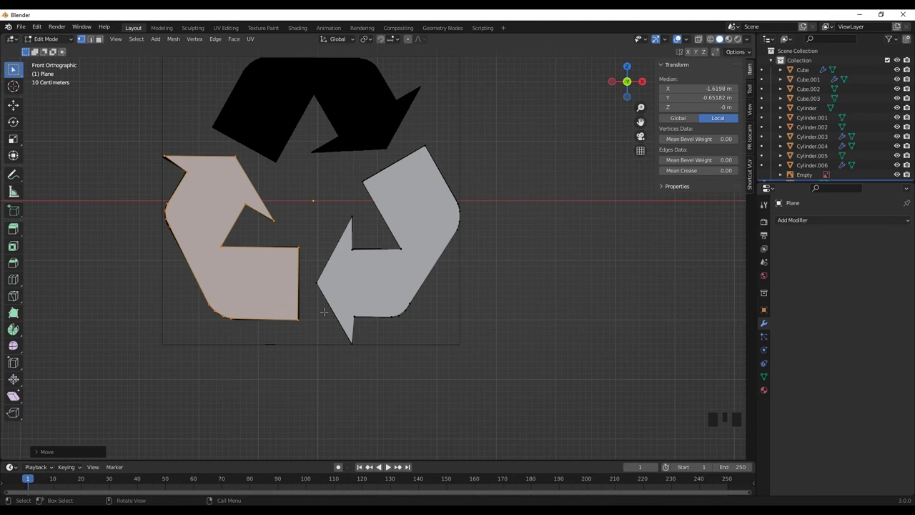
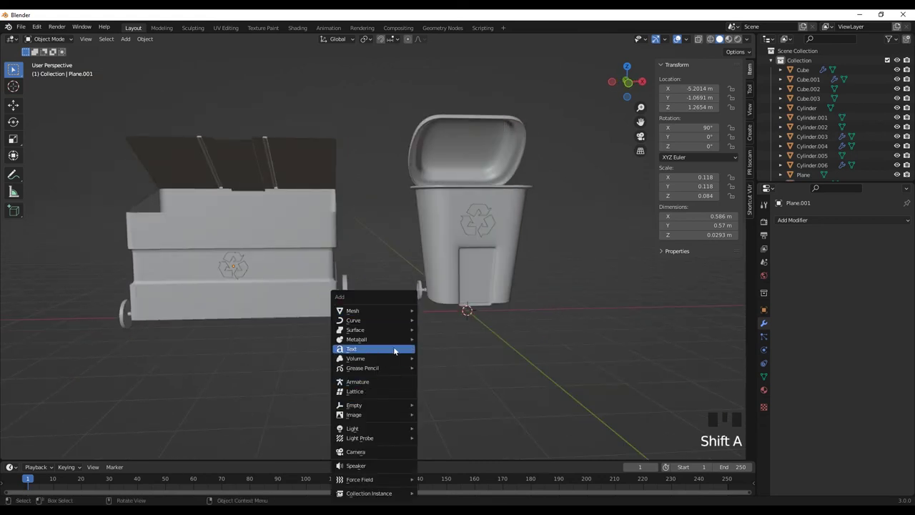
Add a text object rotated 90° on X, raise it onto the dumpster front and type Recycle Bin
scroll(down, 3)
key(g)
key(r)
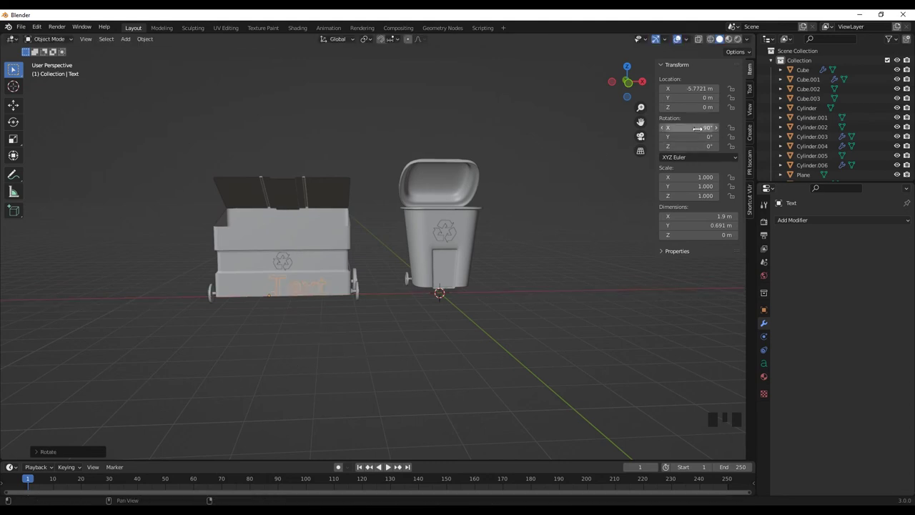
scroll(up, 3)
key(g)
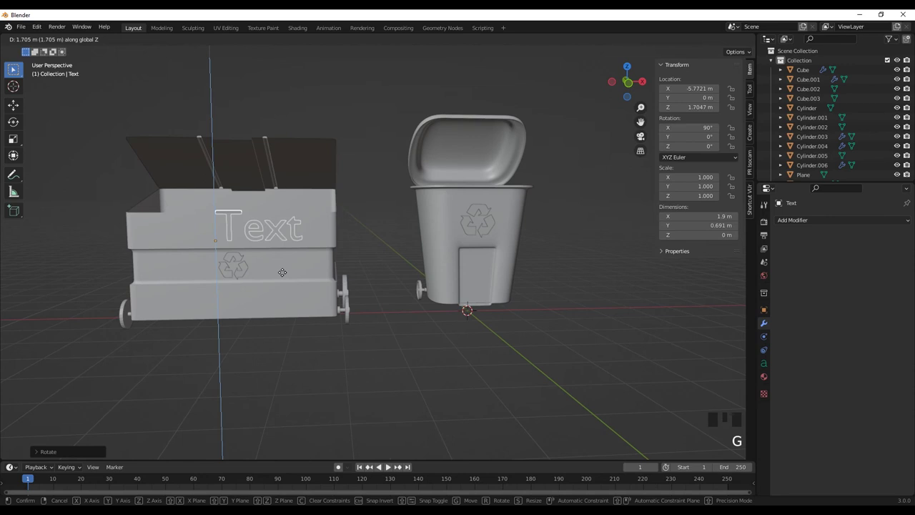
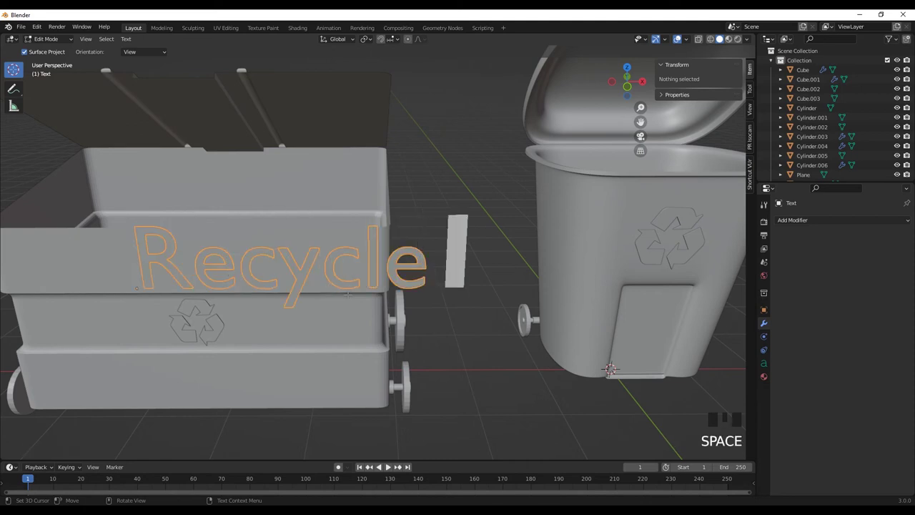
key(b)
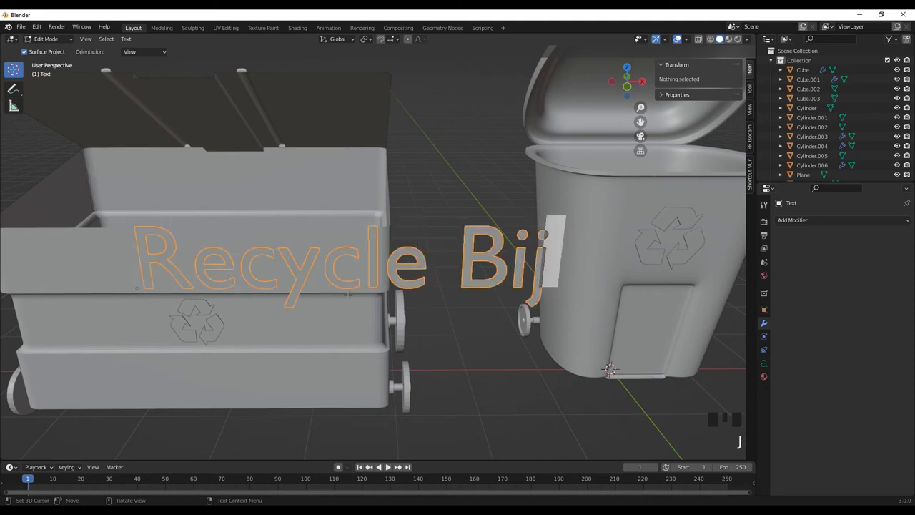
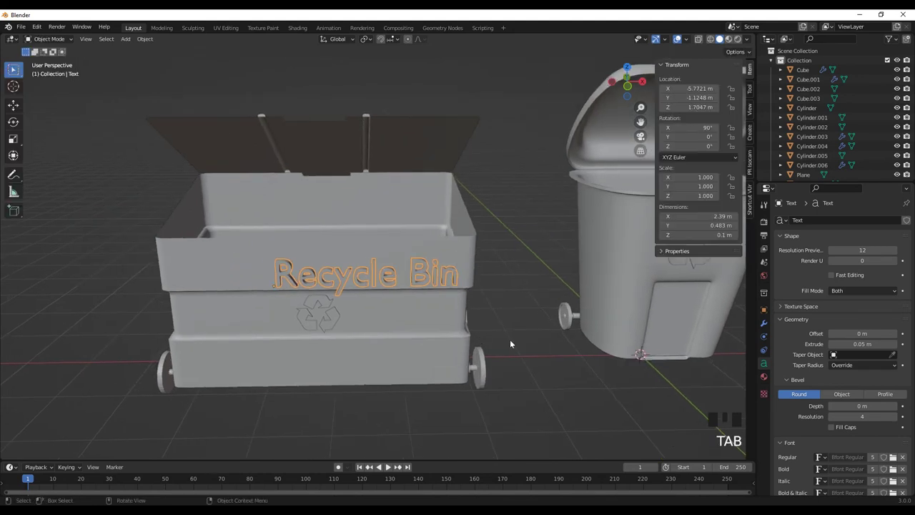
From front view, thin the lettering's Extrude to 0.01 m and push it along Y flush onto the dumpster
key(g)
key(`)
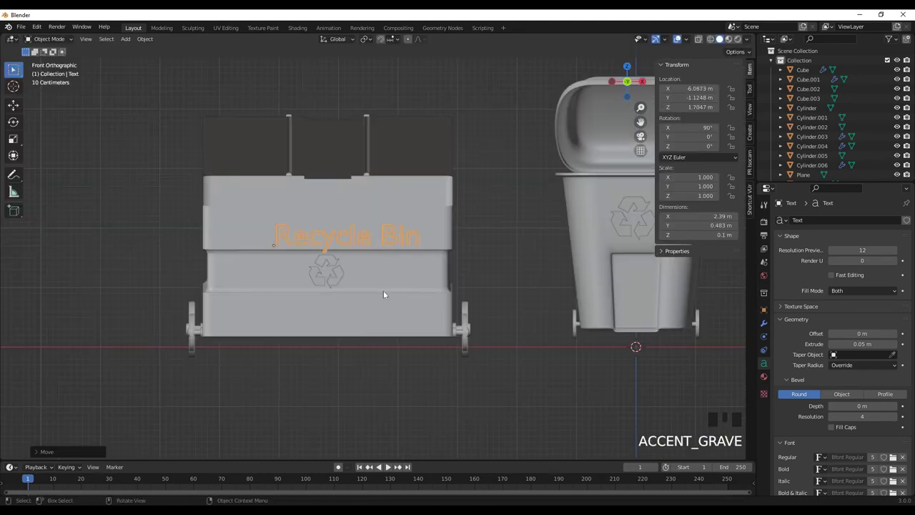
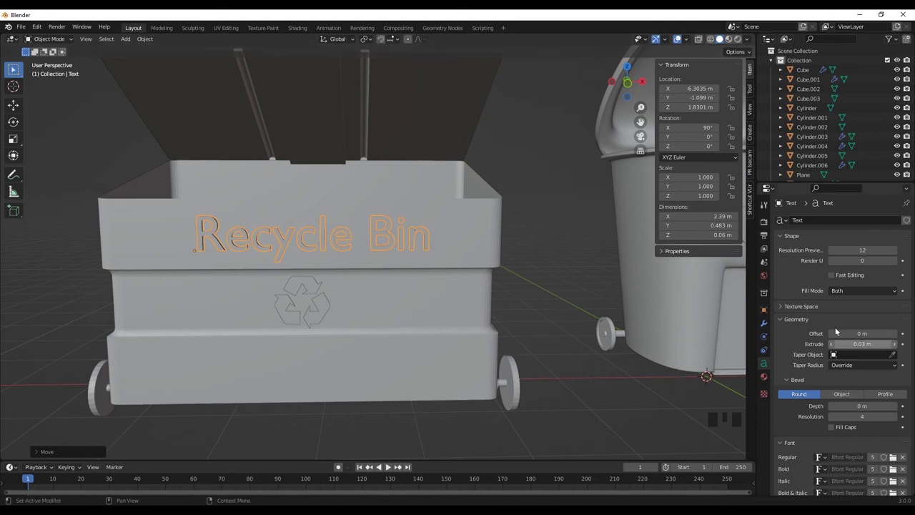
scroll(down, 3)
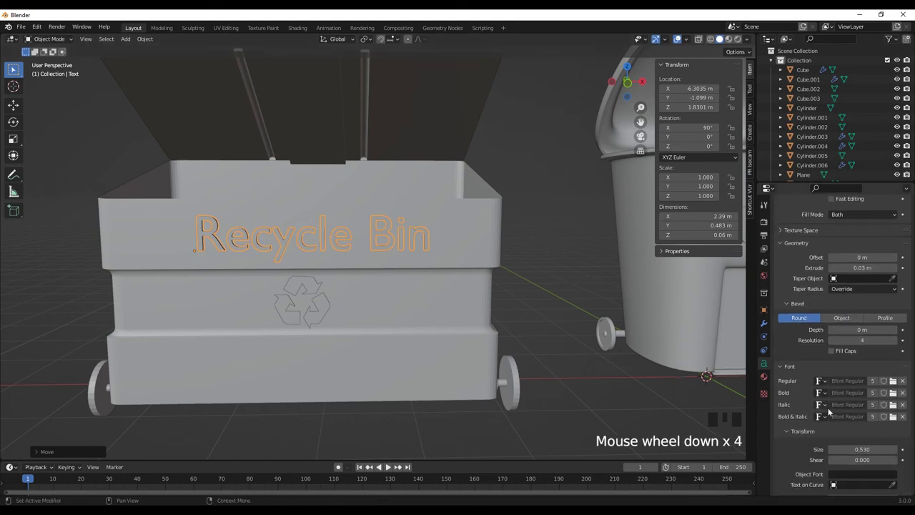
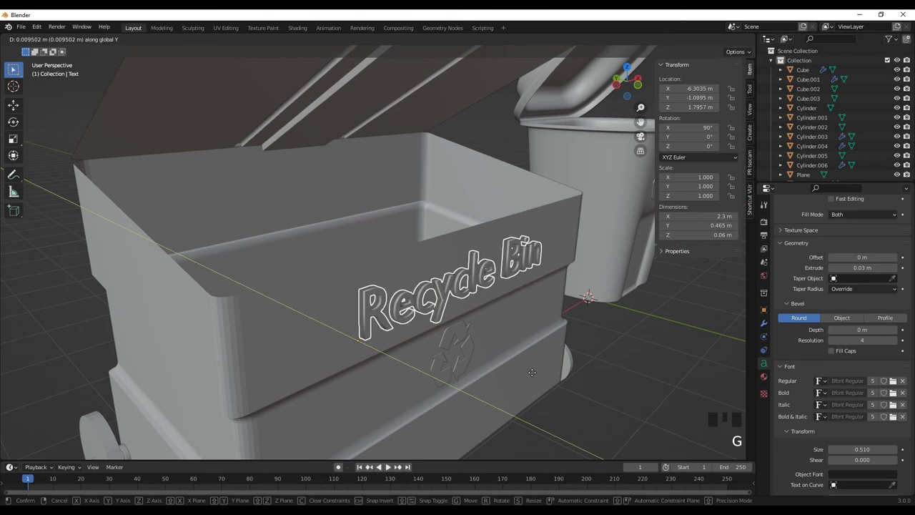
drag(543, 376, 831, 268)
click(832, 268)
middle_click(598, 350)
key(g)
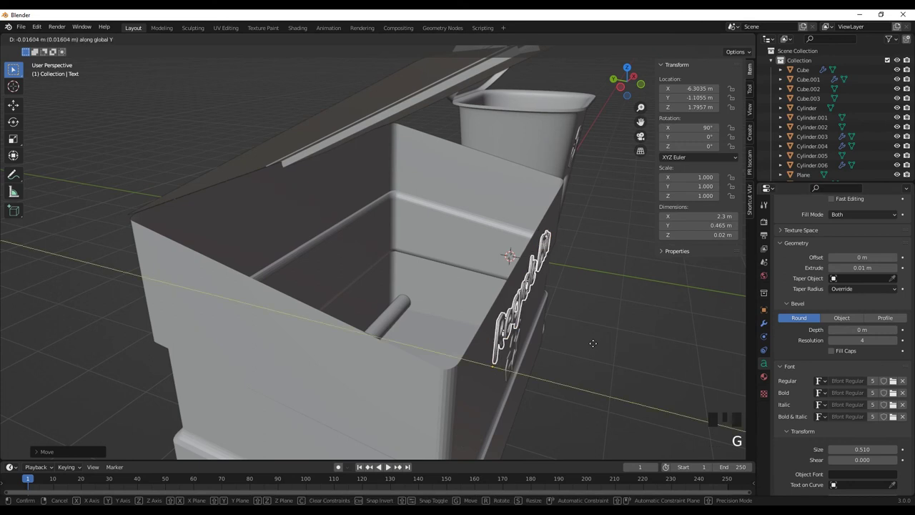
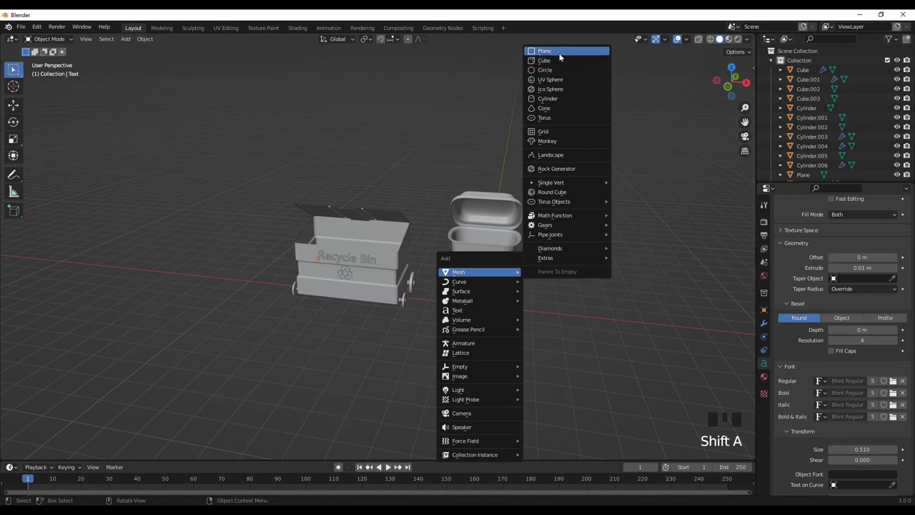
Scale the new plane into a wide floor and slide it along X beneath both bins
scroll(down, 3)
key(s)
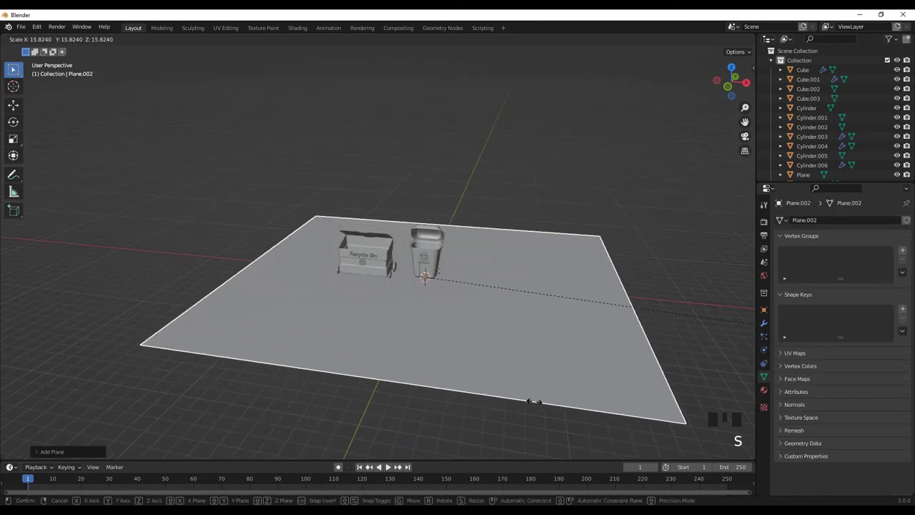
key(g)
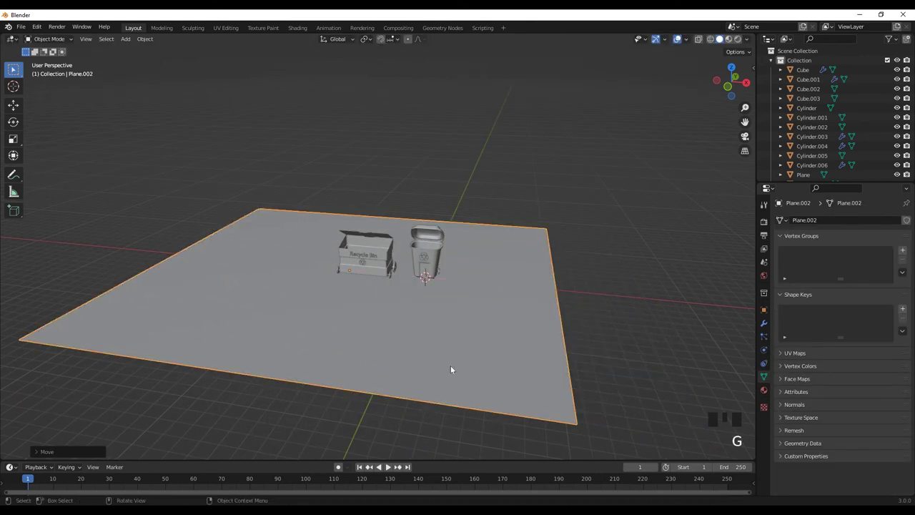
drag(434, 372, 443, 380)
key(d)
key(Escape)
key(g)
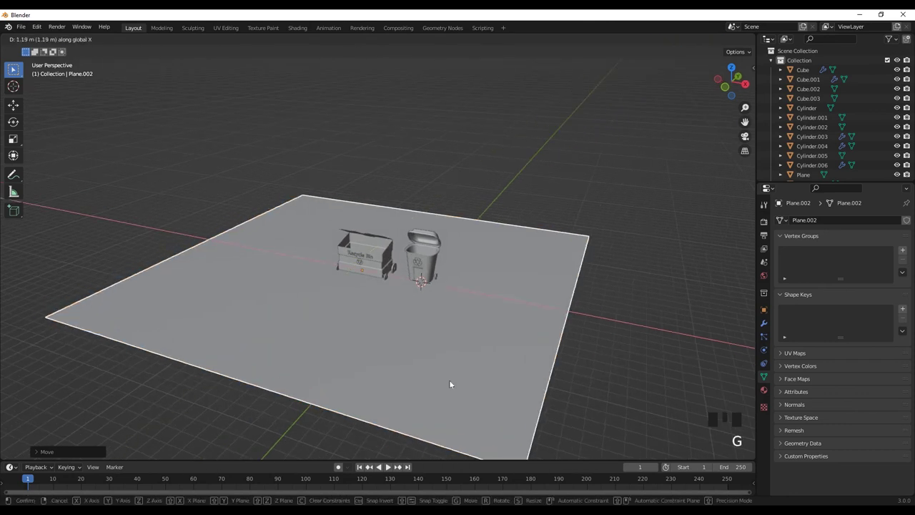
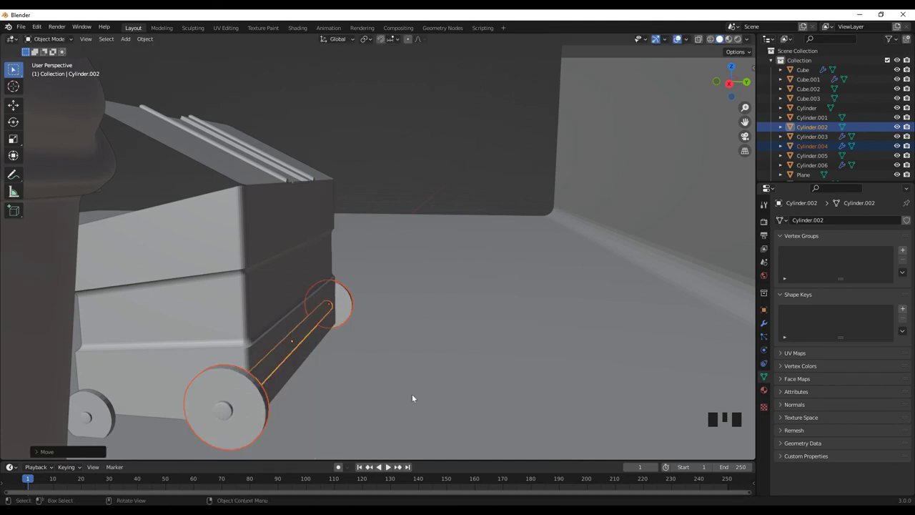
Lower the dumpster's rear wheel axle along Z so its wheels sit on the floor
scroll(down, 3)
middle_click(330, 399)
scroll(down, 3)
drag(252, 370, 311, 377)
scroll(up, 3)
drag(308, 381, 311, 356)
click(311, 356)
drag(314, 362, 325, 373)
key(g)
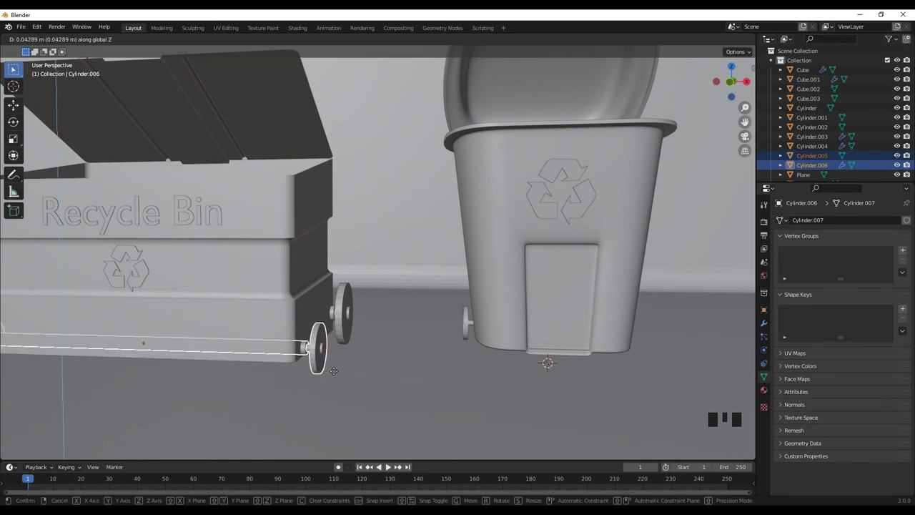
drag(414, 399, 519, 396)
Lower the recycling can's wheel axle toward the floor, undoing a mis-move
scroll(down, 3)
drag(481, 395, 497, 371)
scroll(up, 3)
drag(447, 369, 349, 359)
click(348, 360)
drag(331, 385, 388, 354)
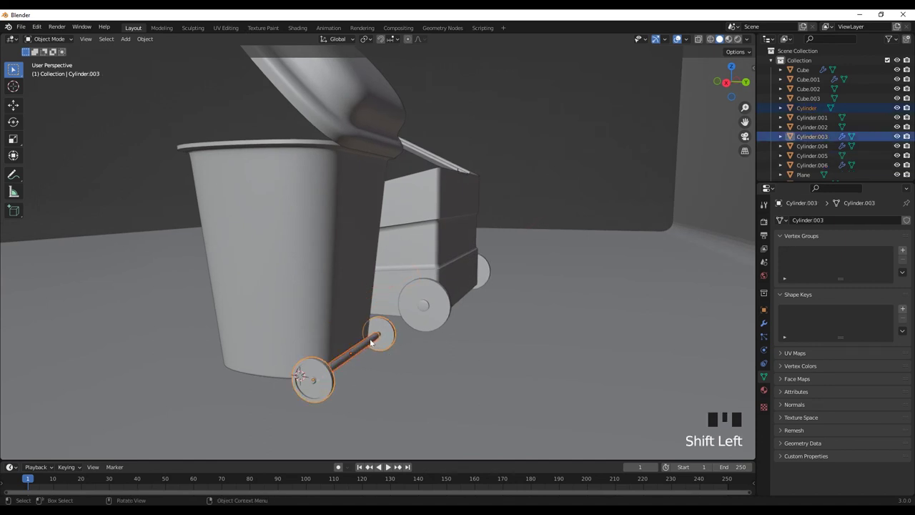
key(g)
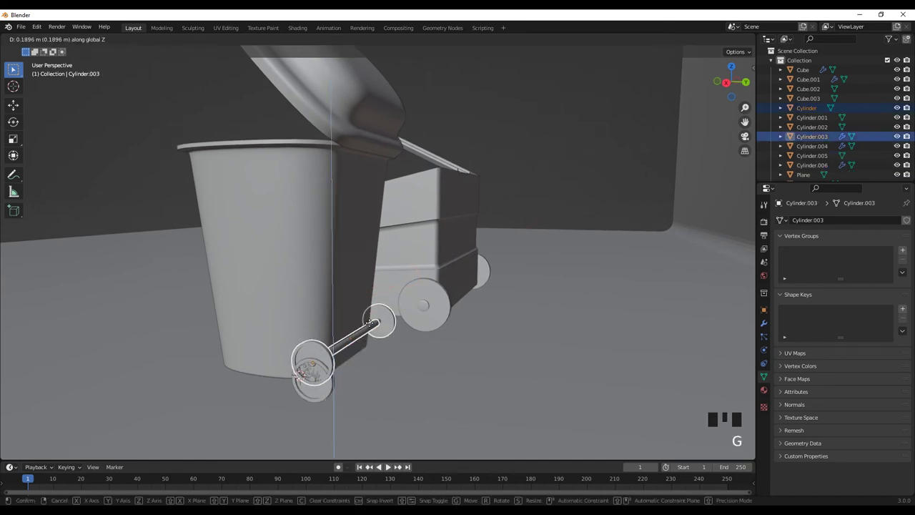
key(x)
key(ctrl+z)
Drop the can's other wheel down to match the first one
click(336, 390)
key(ctrl+z)
key(ctrl+z)
click(329, 390)
key(x)
drag(324, 385, 342, 379)
click(353, 358)
Move the whole recycling can down so it rests on the floor
key(g)
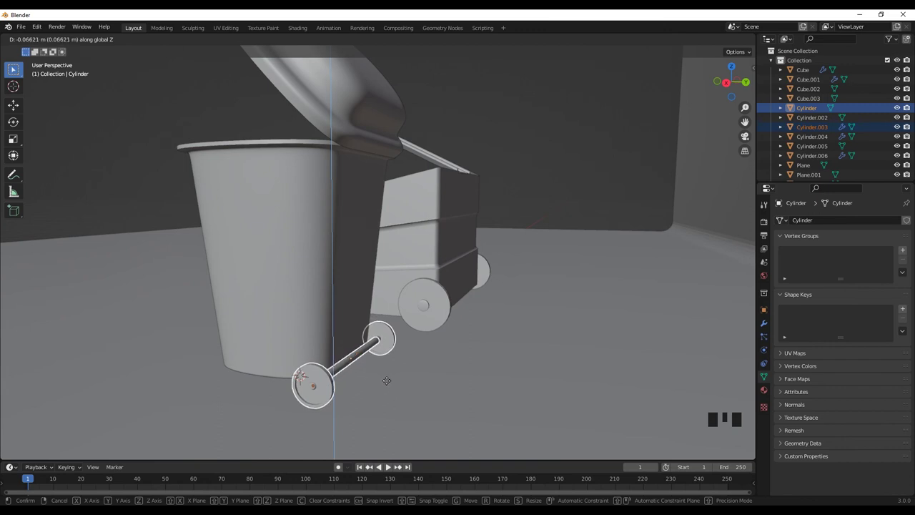
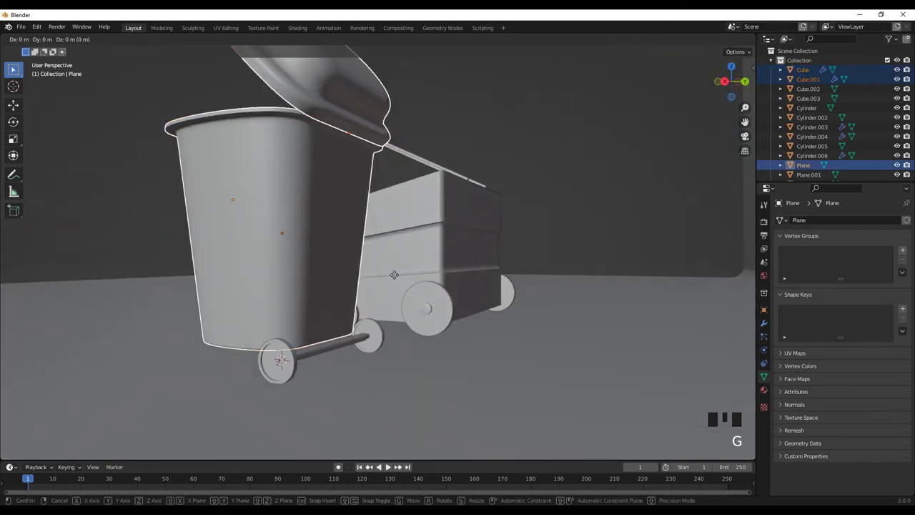
drag(406, 289, 462, 284)
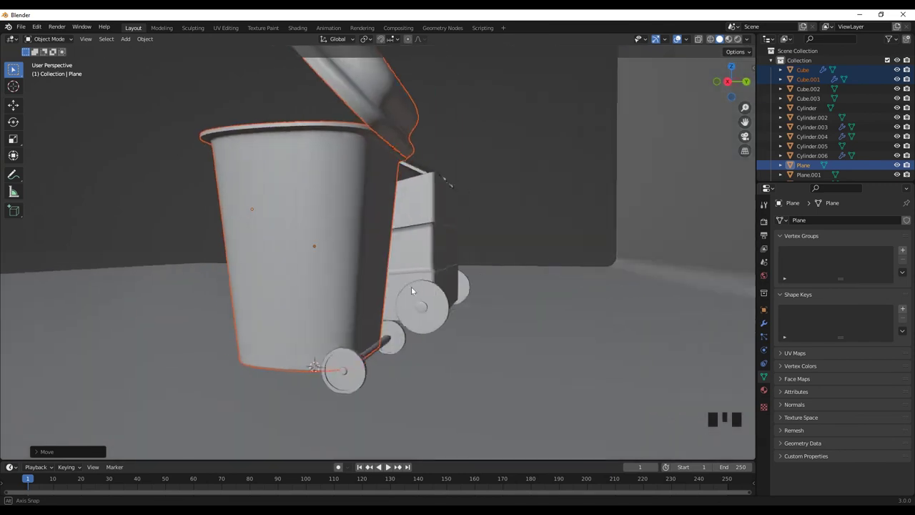
click(178, 216)
scroll(down, 3)
drag(263, 339, 313, 344)
drag(340, 367, 368, 388)
scroll(up, 3)
Select the can's open lid and re-tilt it around the X axis
click(463, 258)
scroll(down, 3)
key(s)
scroll(up, 3)
drag(363, 343, 387, 231)
drag(387, 231, 444, 289)
scroll(up, 3)
key(r)
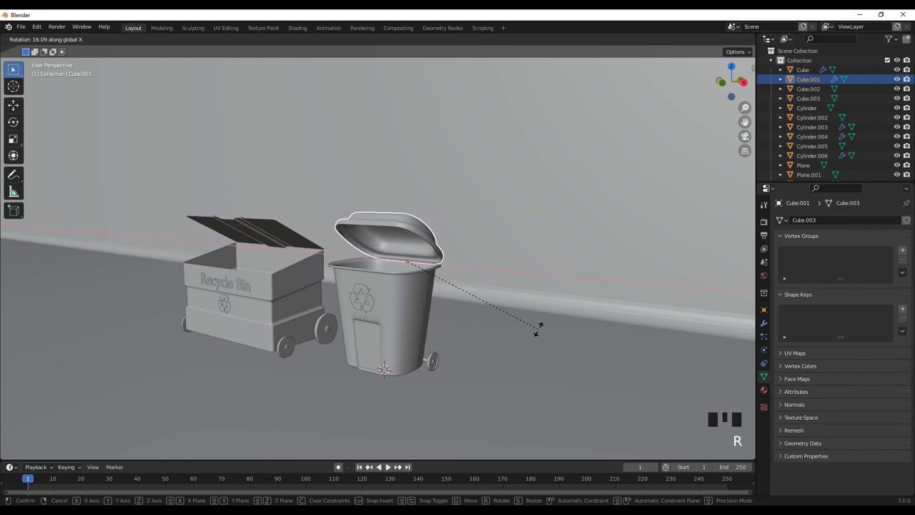
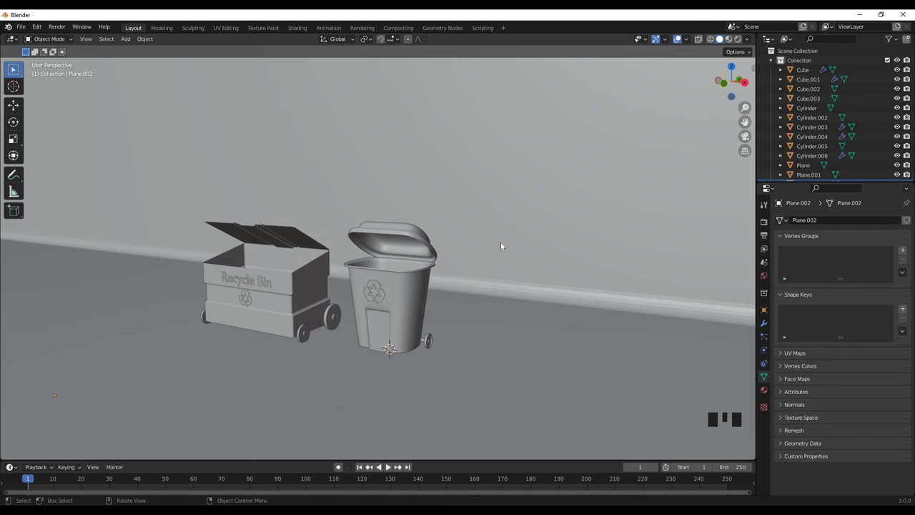
Set the can's and dumpster's material Base Color to dark green, then select the symbol plane
scroll(up, 3)
click(422, 312)
drag(770, 389, 796, 363)
click(834, 271)
drag(837, 265, 873, 367)
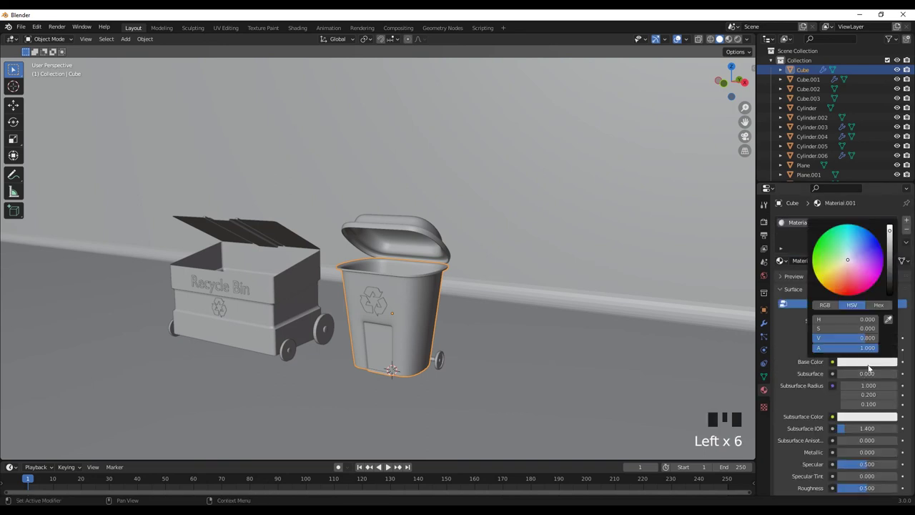
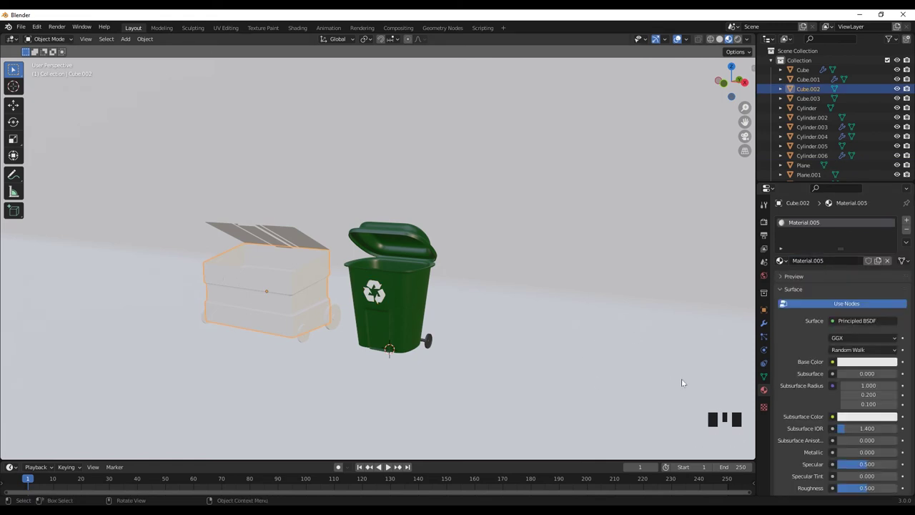
click(874, 362)
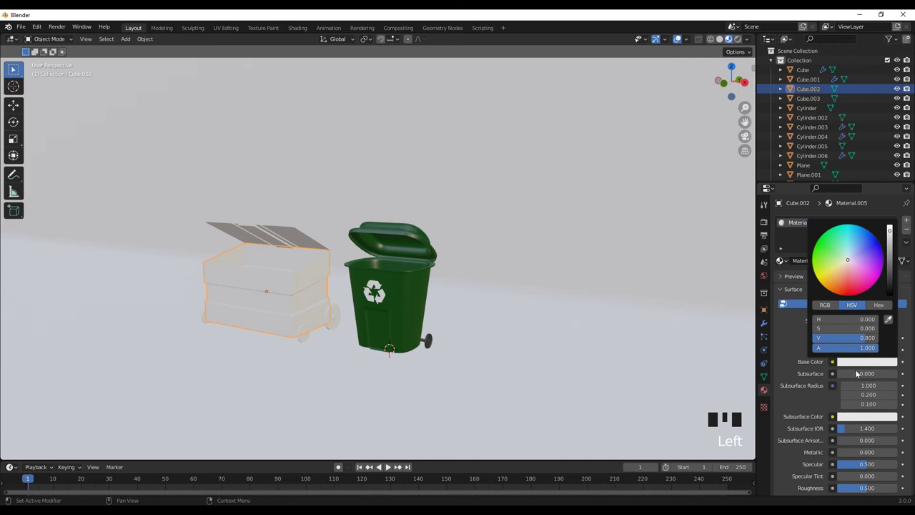
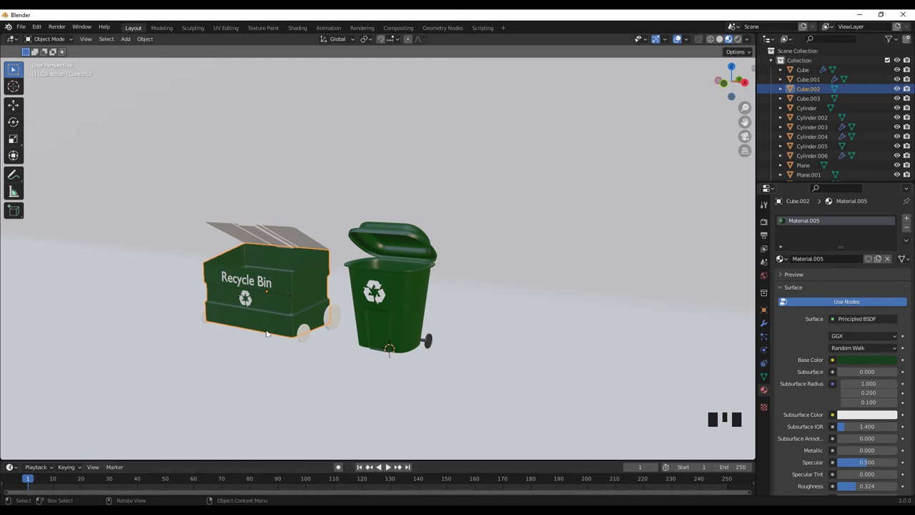
click(249, 302)
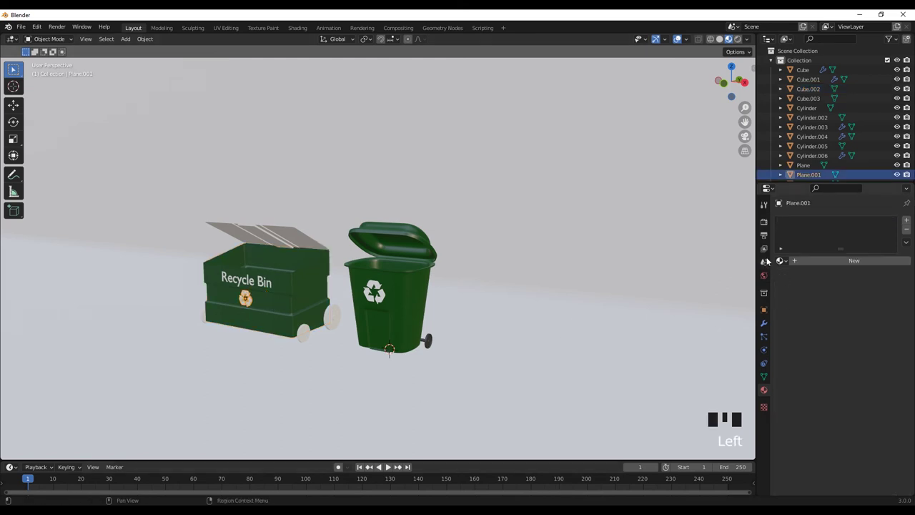
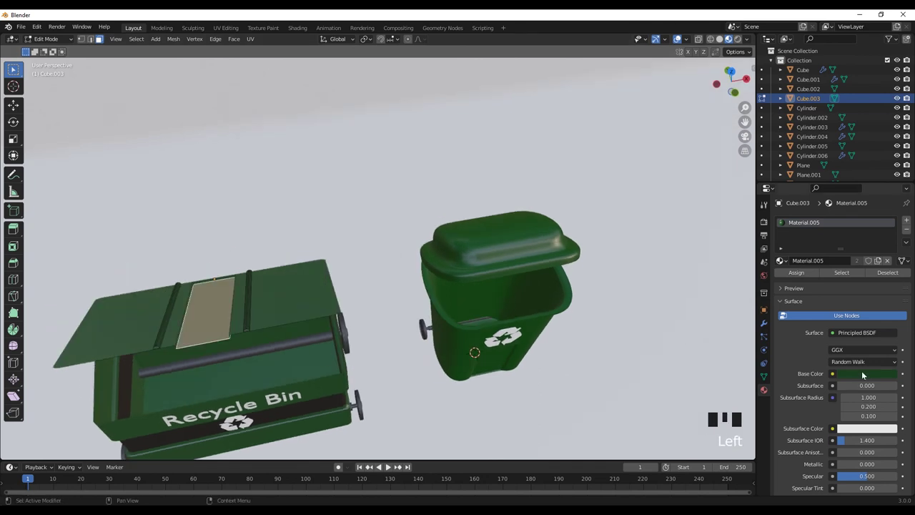
Darken Material.007 to near-black, assign it to the dumpster's band faces, and return to Object Mode
drag(907, 222, 866, 393)
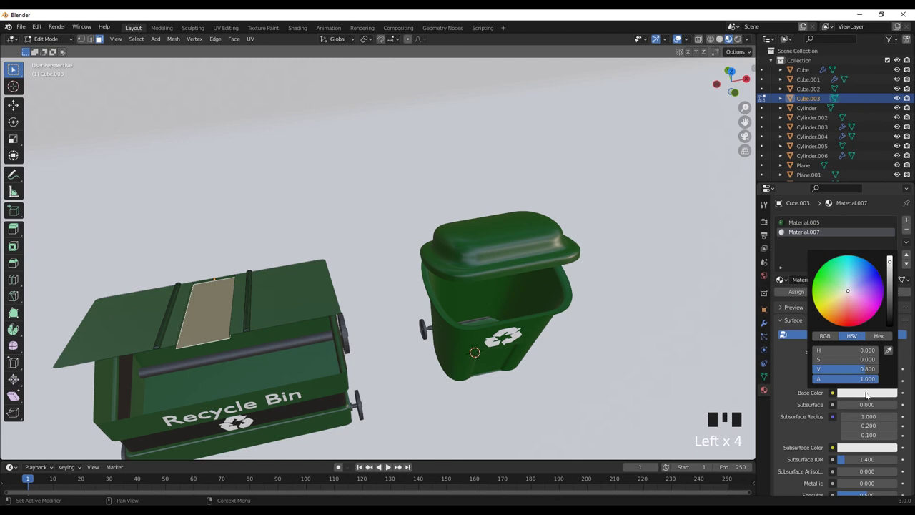
click(797, 294)
key(Tab)
scroll(down, 3)
drag(459, 348, 445, 307)
scroll(down, 3)
drag(443, 321, 431, 343)
scroll(up, 3)
scroll(up, 3)
drag(446, 362, 459, 371)
scroll(up, 3)
click(477, 386)
key(s)
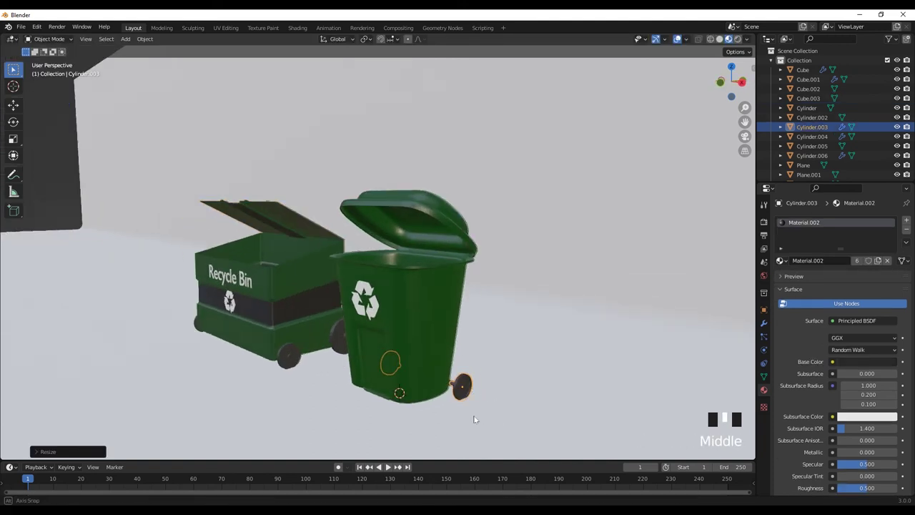
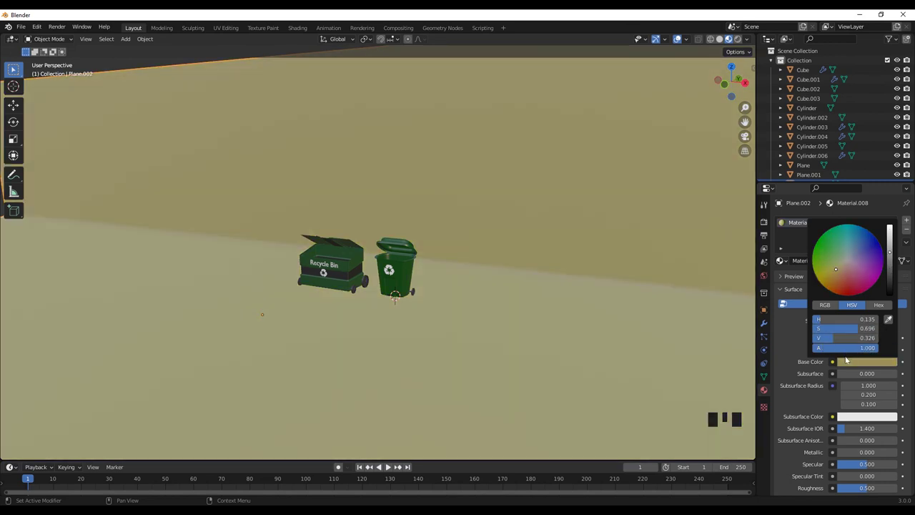
Confirm the tan Base Color for the ground-and-wall Material.008
click(857, 489)
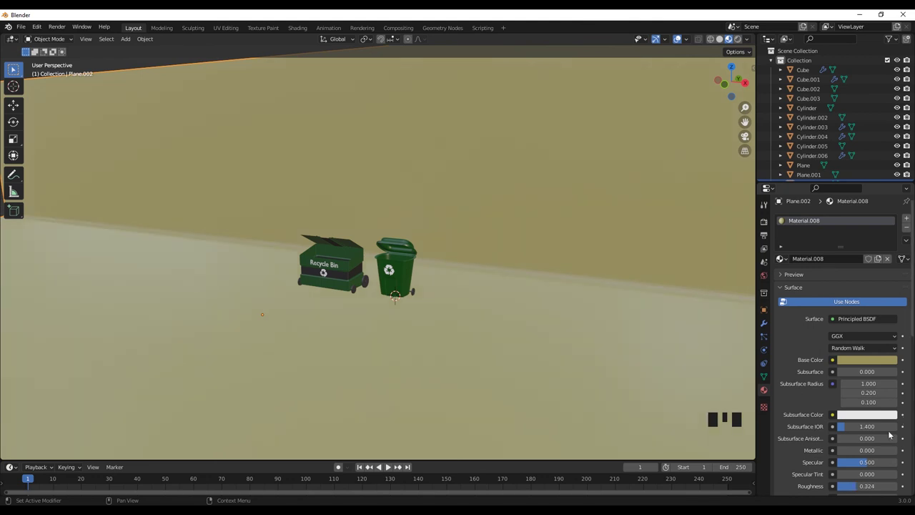
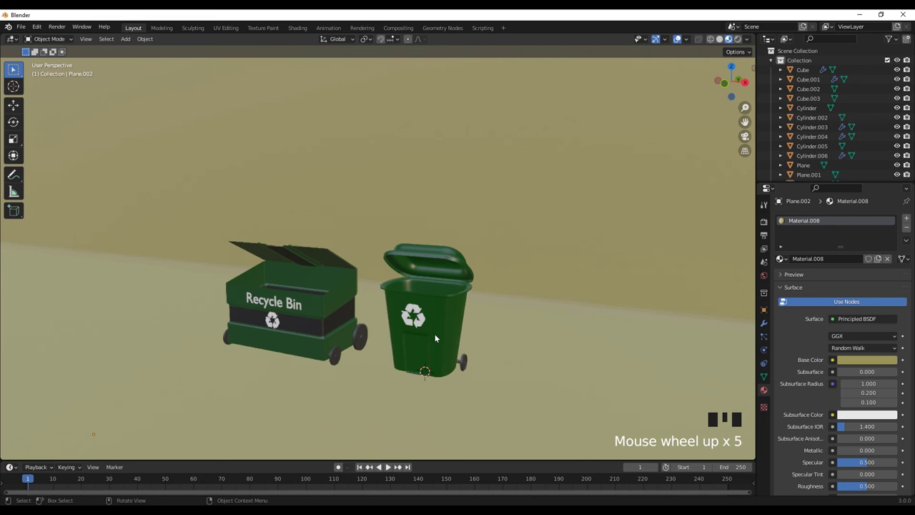
Frame both bins in the view and add a camera aligned to it
drag(430, 346, 426, 339)
scroll(up, 3)
drag(423, 330, 455, 328)
key(shift+a)
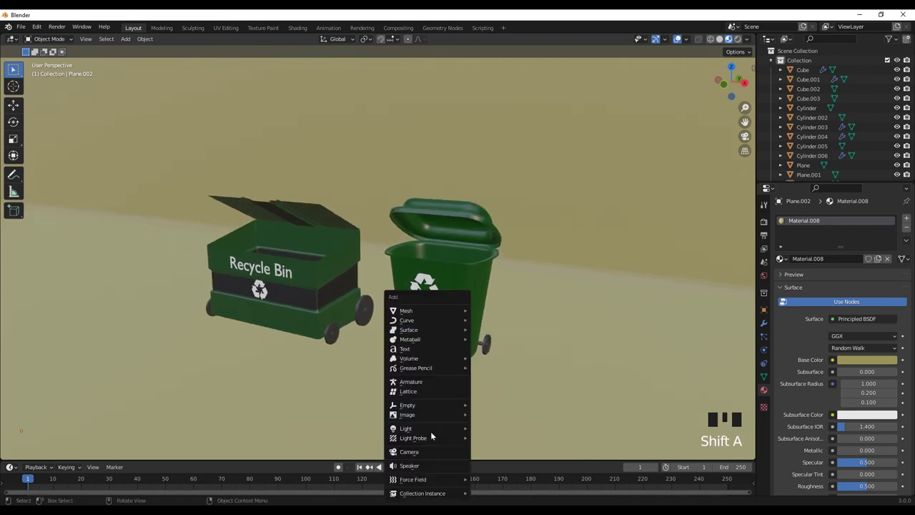
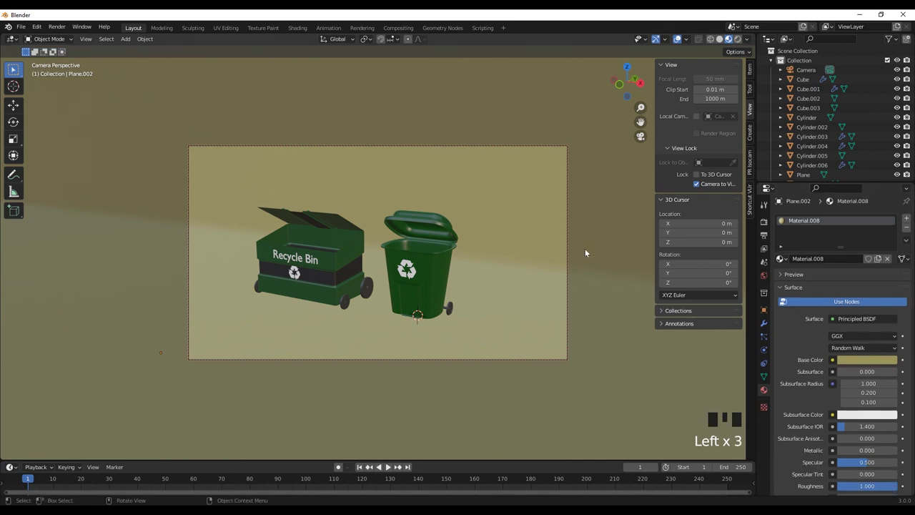
middle_click(376, 381)
scroll(up, 3)
Fine-tune the camera framing of the bins with the N sidebar hidden
key(n)
drag(526, 326, 523, 324)
scroll(down, 3)
scroll(down, 3)
drag(514, 327, 640, 336)
key(n)
click(698, 185)
Add a sun light and raise it along Z above the bins
key(n)
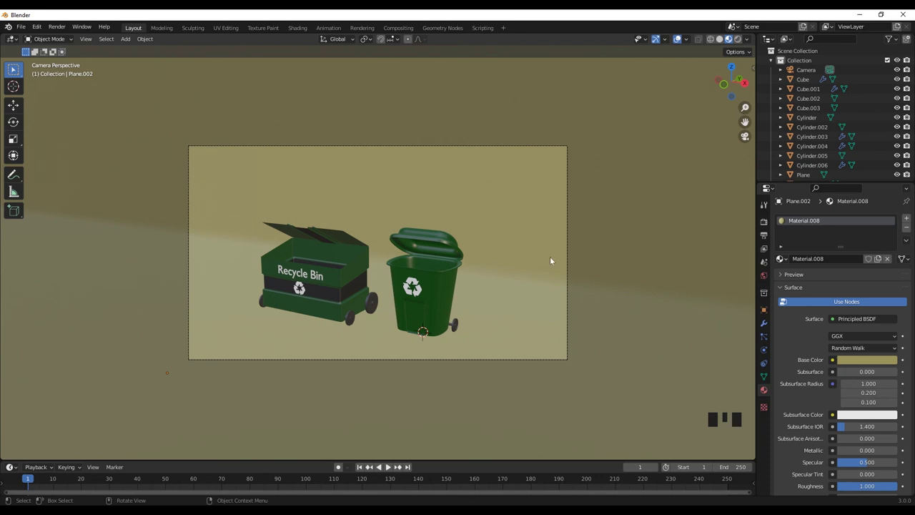
key(shift+a)
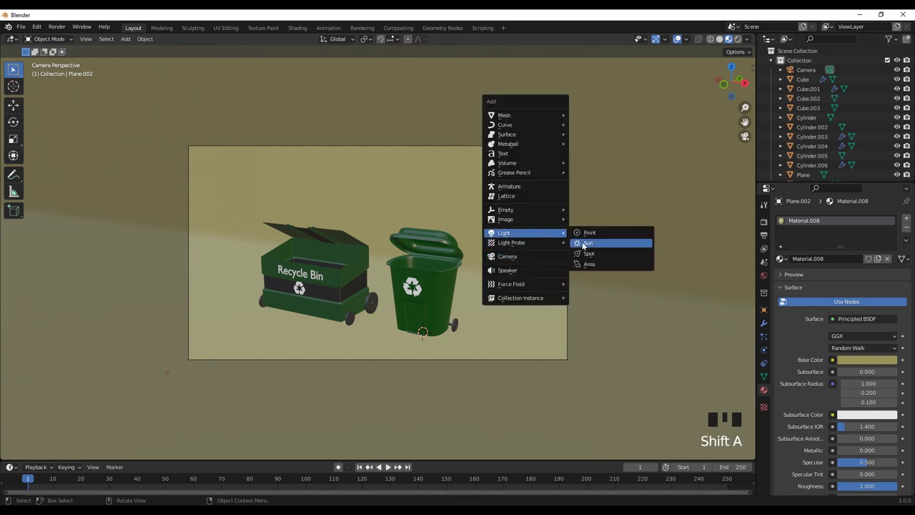
key(g)
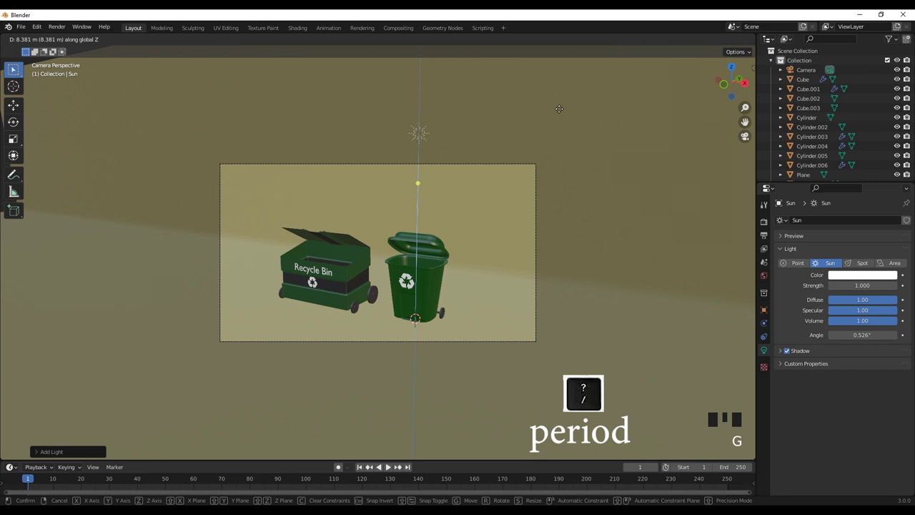
key(.)
From the camera view, rotate the sun so the bins' shadows fall across the ground
scroll(down, 3)
drag(542, 328, 588, 333)
scroll(down, 3)
middle_click(555, 337)
key(r)
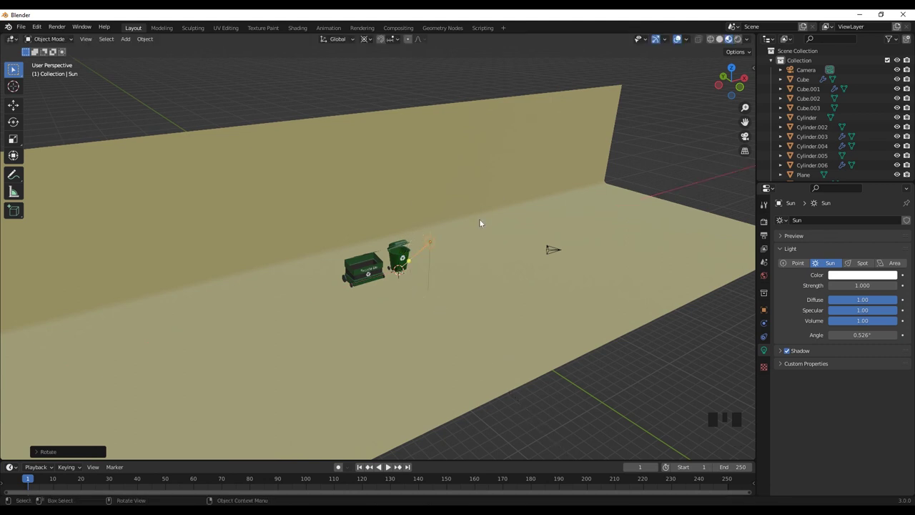
key(KP_0)
key(r)
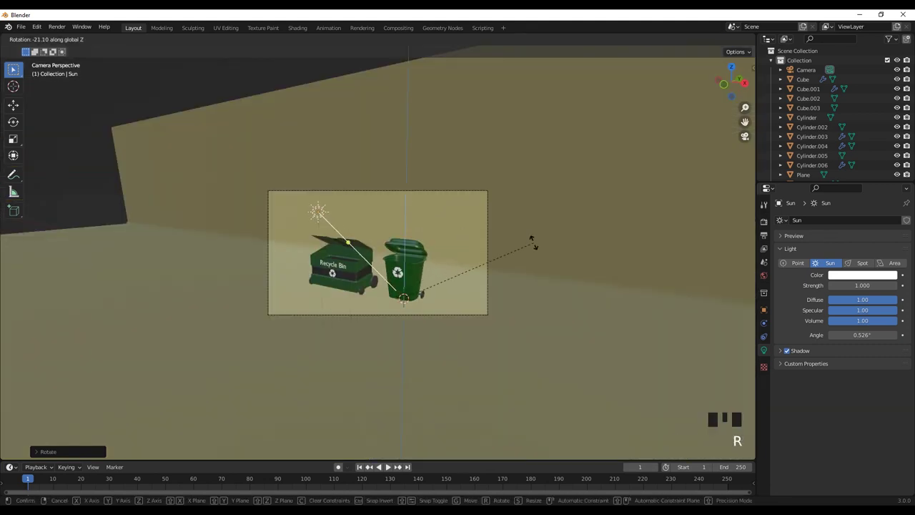
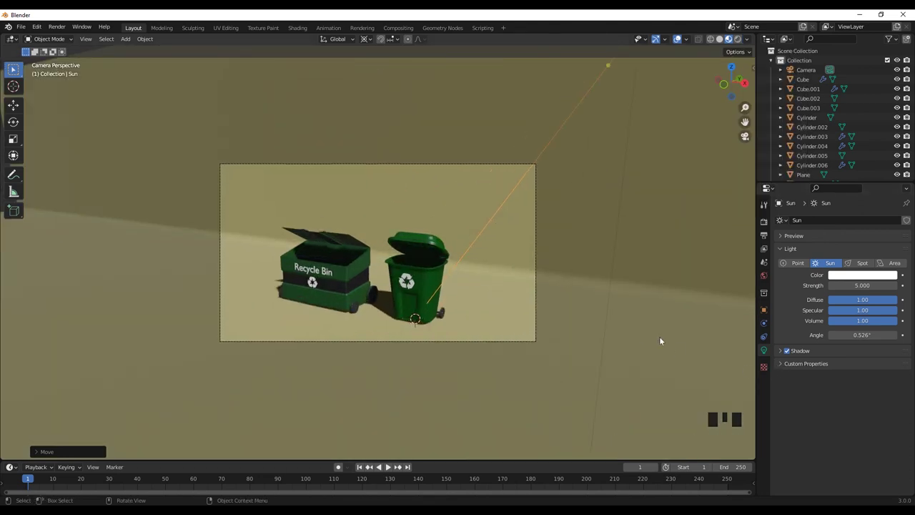
Add an area light, raise it above the bins and scale it to about 8 m
key(shift+a)
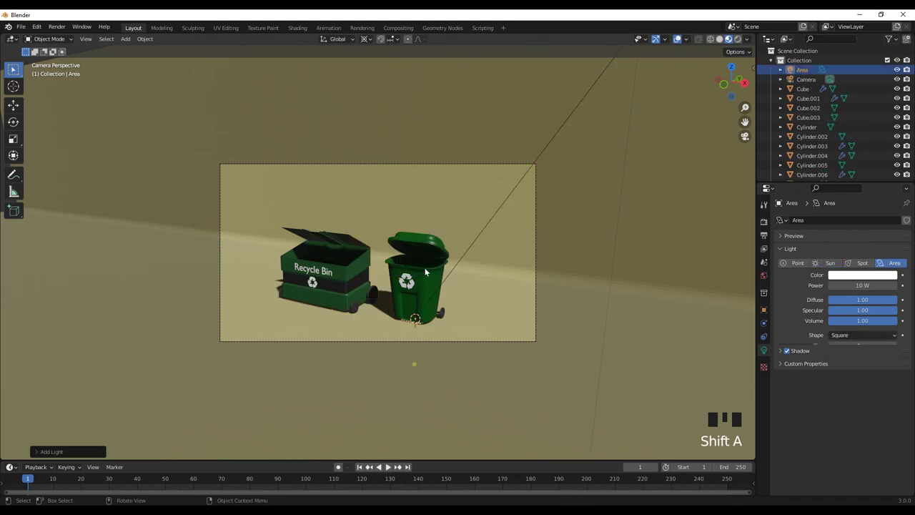
key(g)
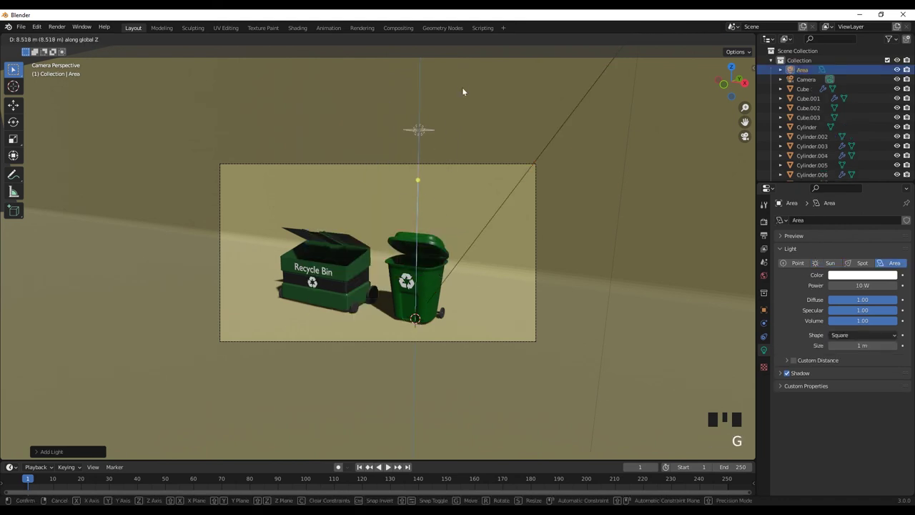
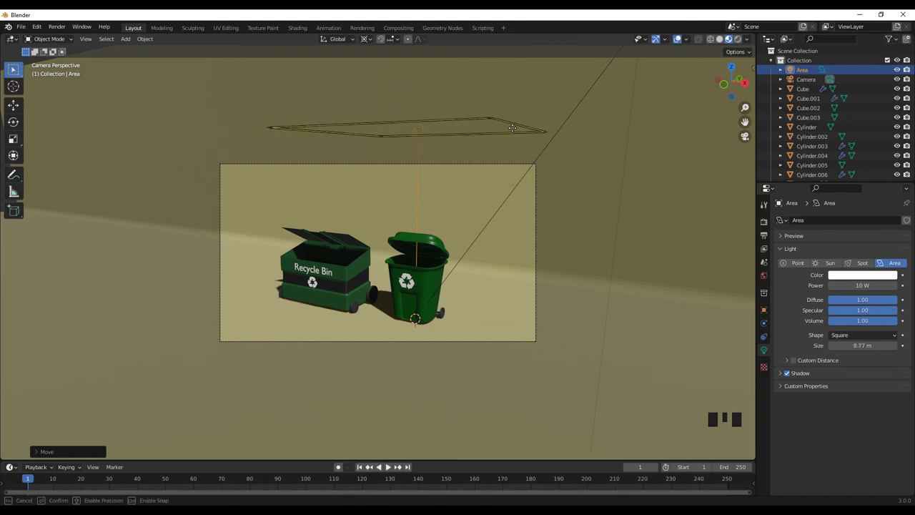
key(g)
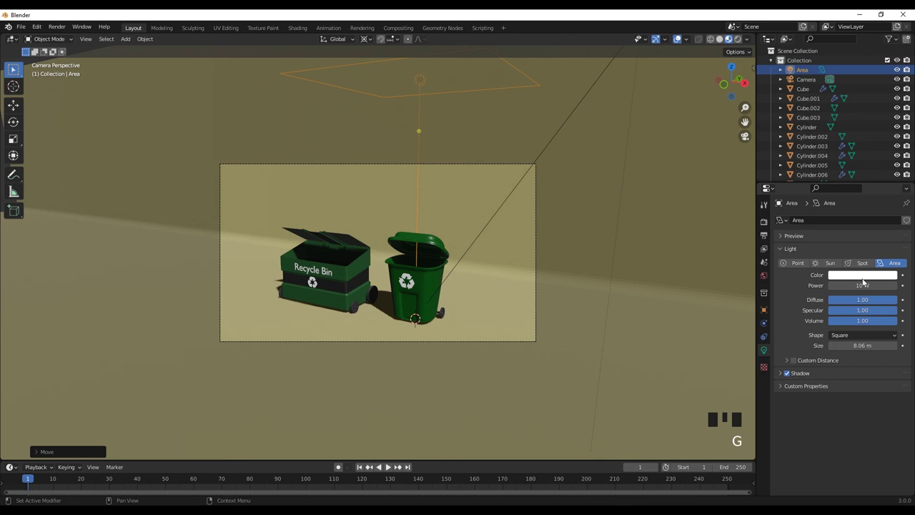
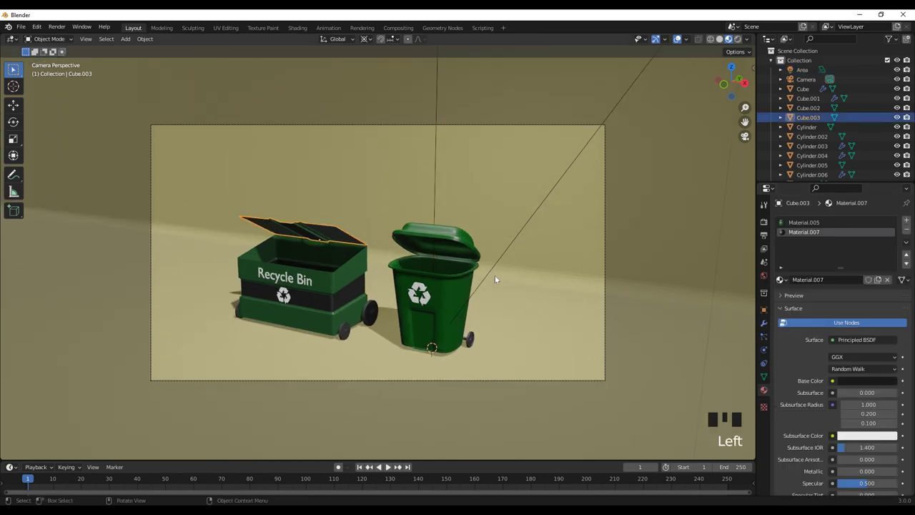
key(r)
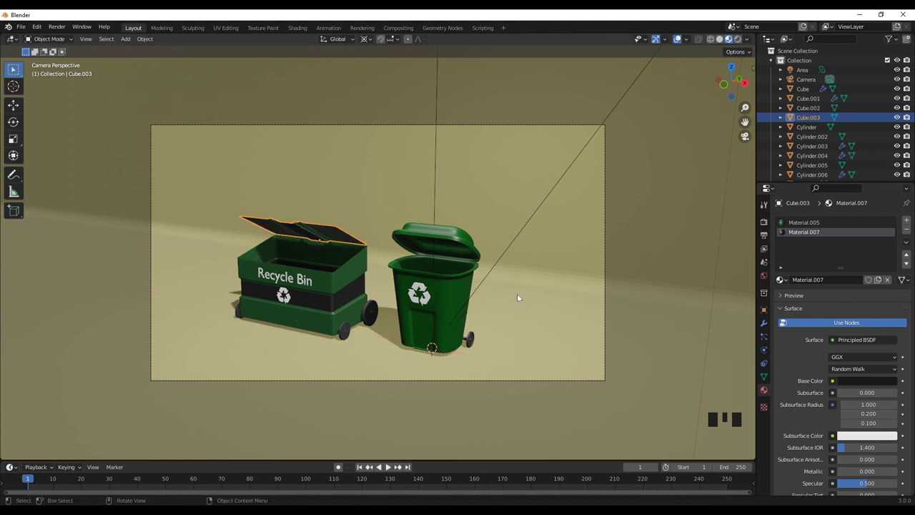
Switch the render engine to Cycles and the viewport to Rendered shading
click(147, 207)
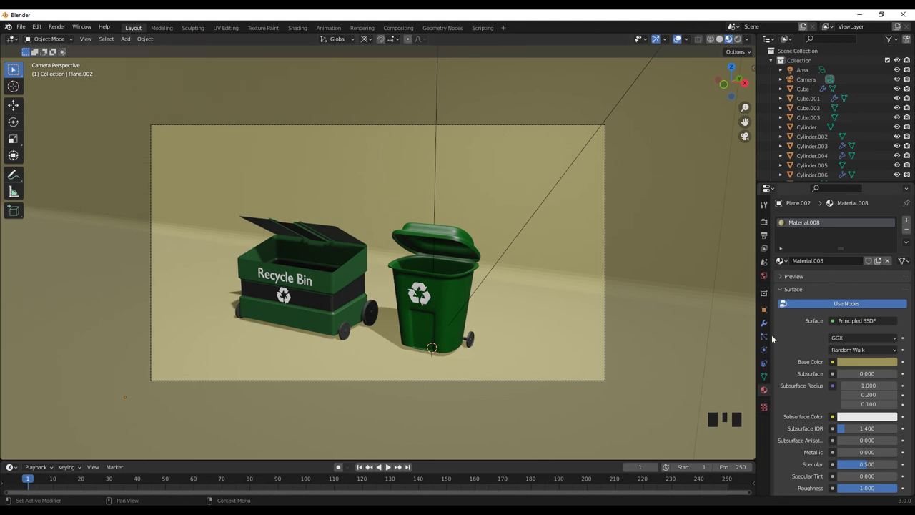
click(764, 241)
click(770, 249)
click(771, 230)
click(790, 292)
click(793, 306)
drag(852, 223, 741, 49)
click(771, 162)
key(ctrl+b)
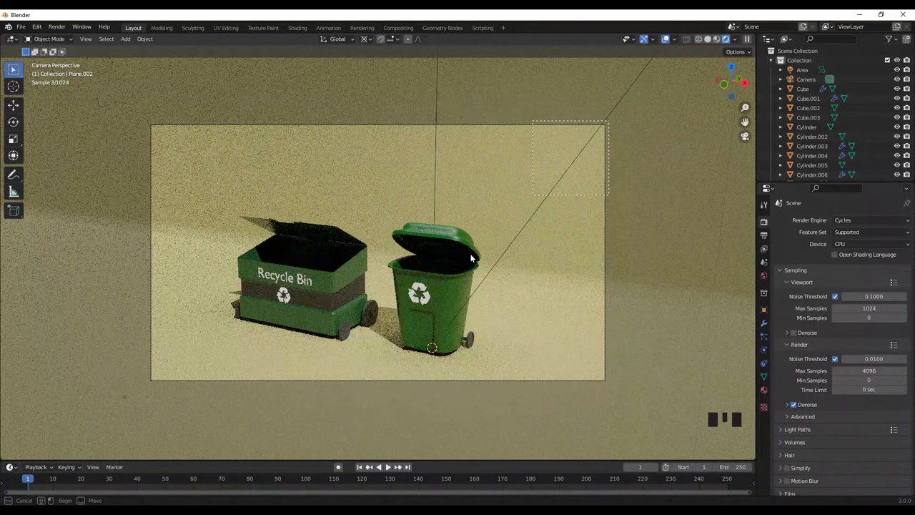
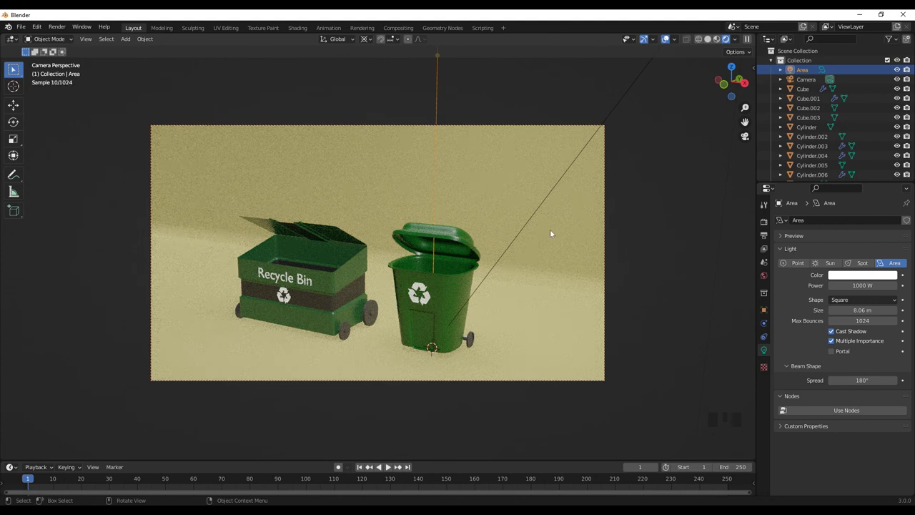
Toggle the area light's shadow casting off, then return to the render settings
click(833, 334)
click(833, 334)
click(837, 334)
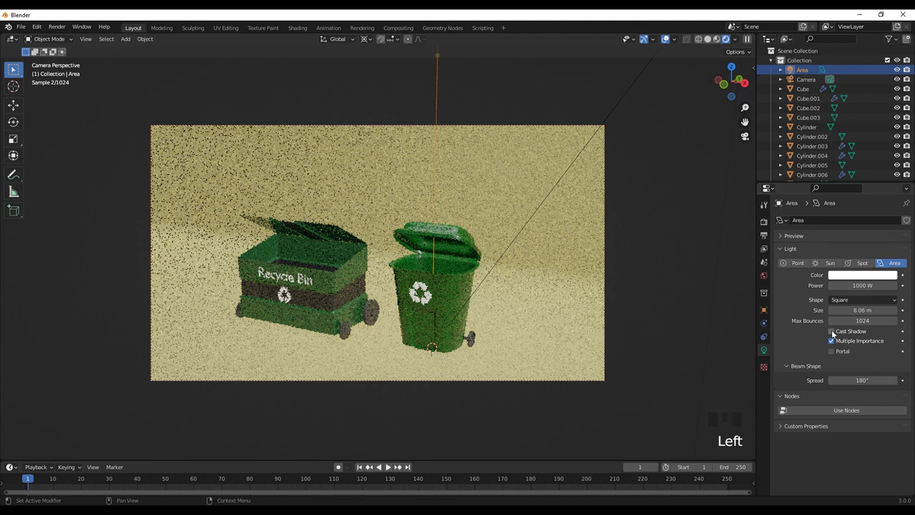
click(833, 333)
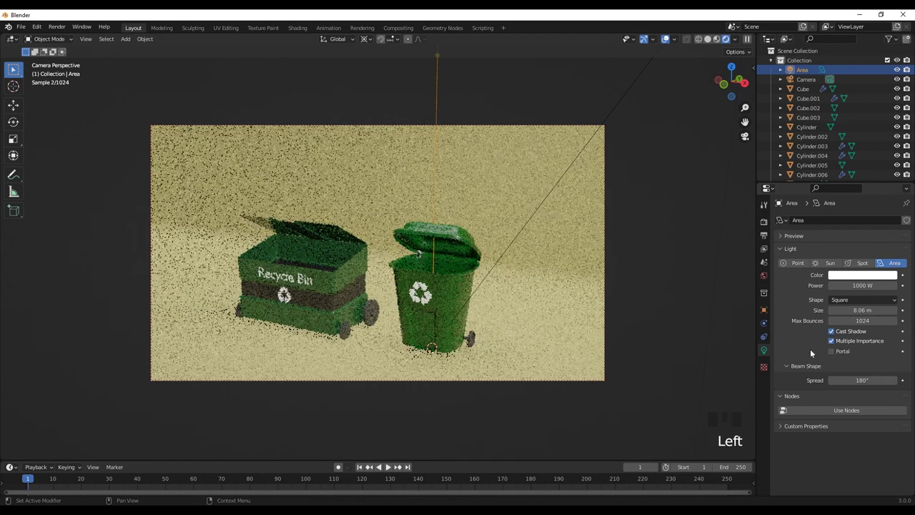
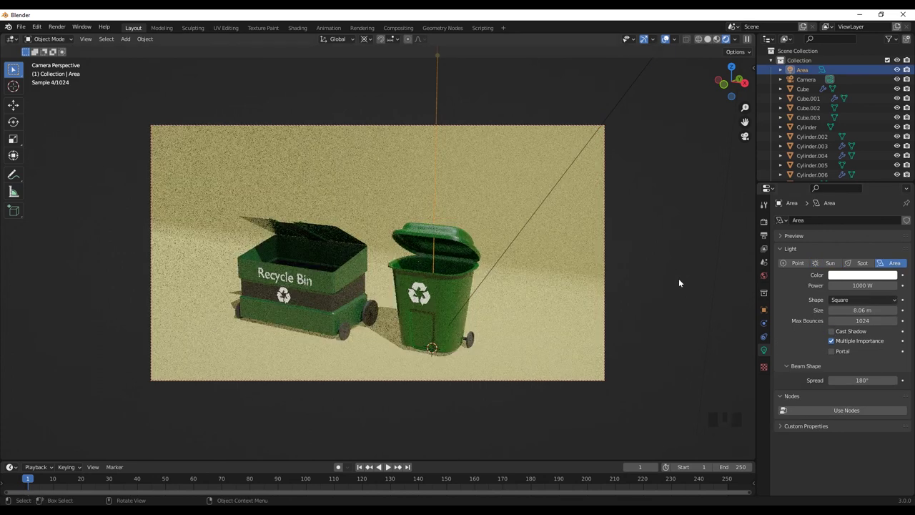
click(771, 227)
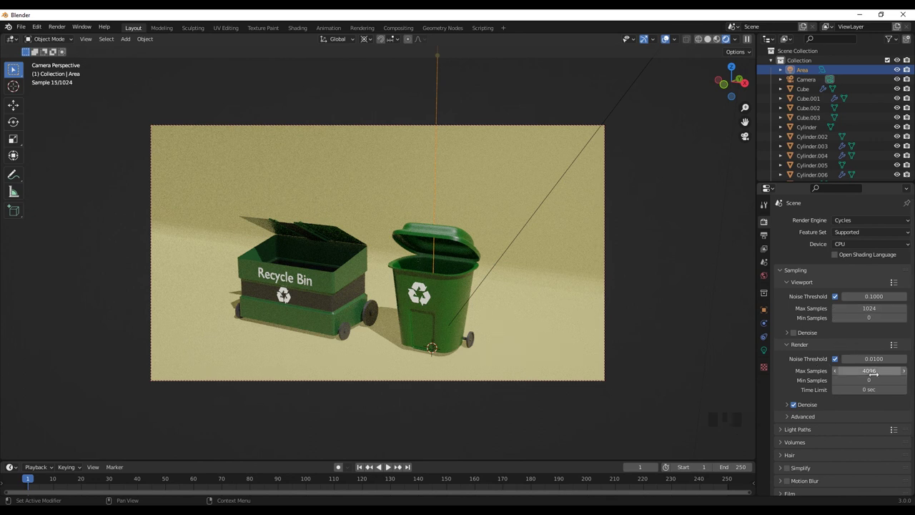